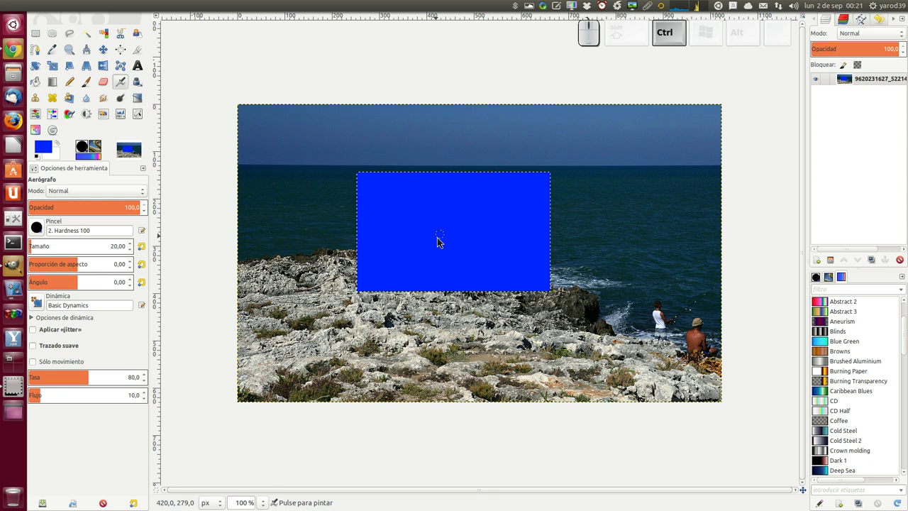
# Step: Bucket-fill the rectangle with background white, then refill it with blue
pyautogui.click(441, 242)
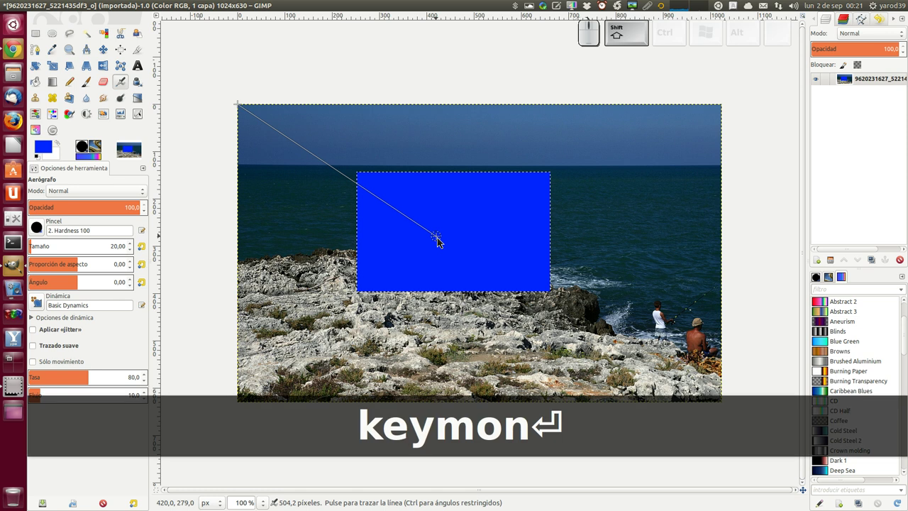
pyautogui.click(37, 85)
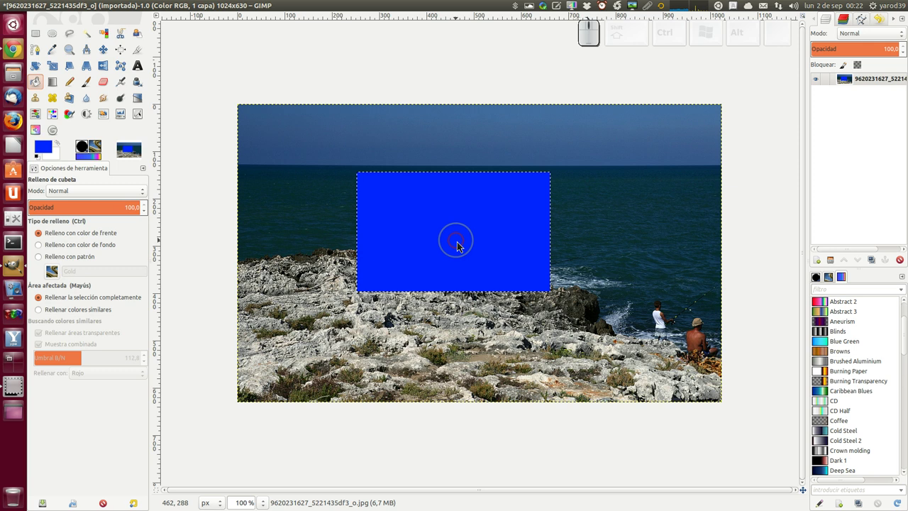
pyautogui.click(460, 246)
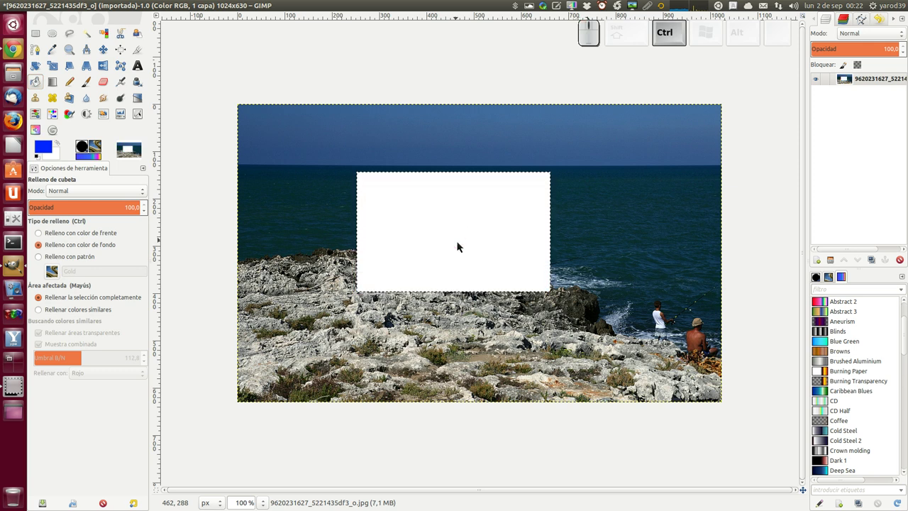
pyautogui.click(461, 244)
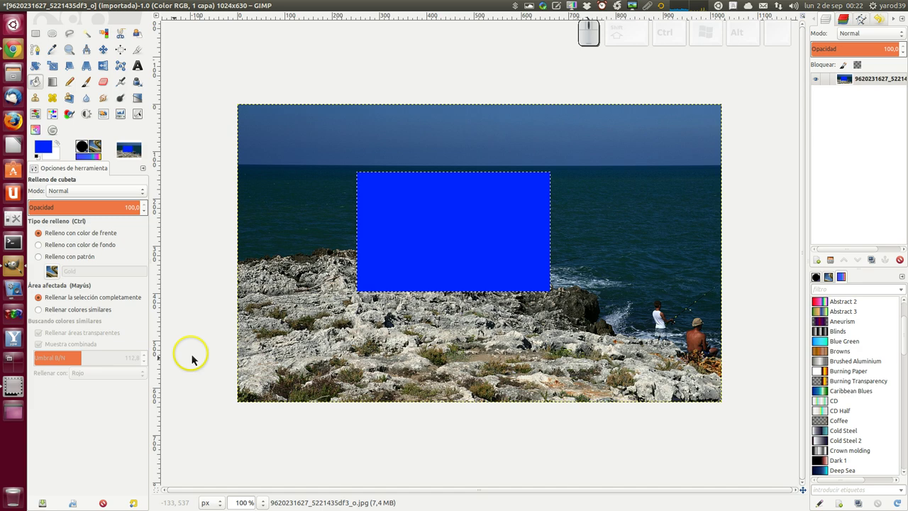
# Step: Glance at the bucket fill documentation in the browser and return to the photo
pyautogui.click(24, 393)
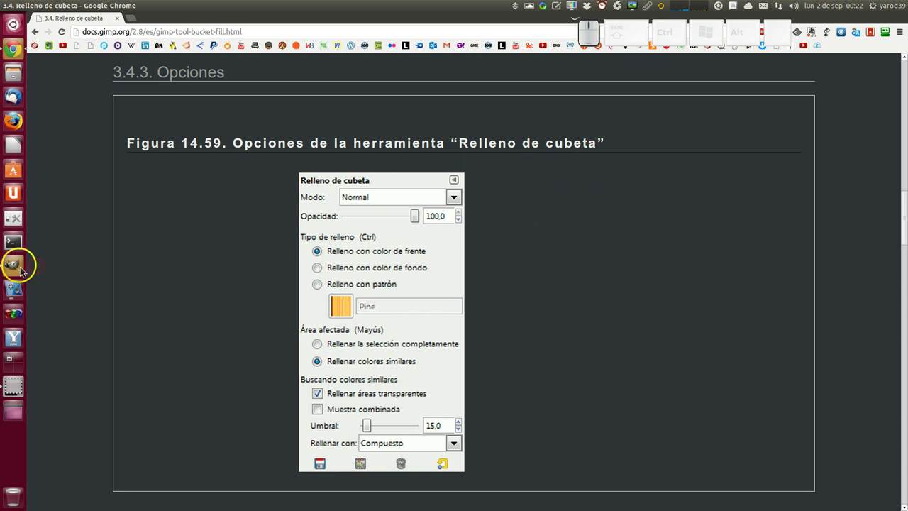
pyautogui.click(24, 271)
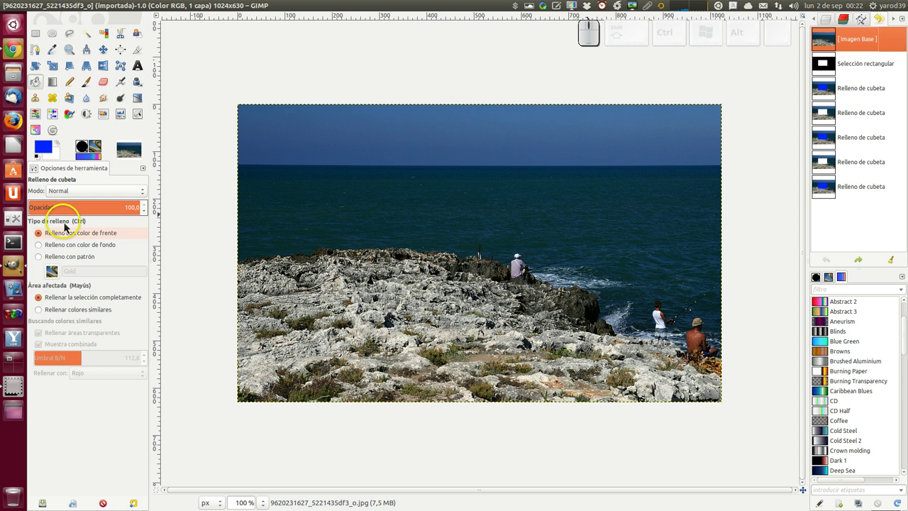
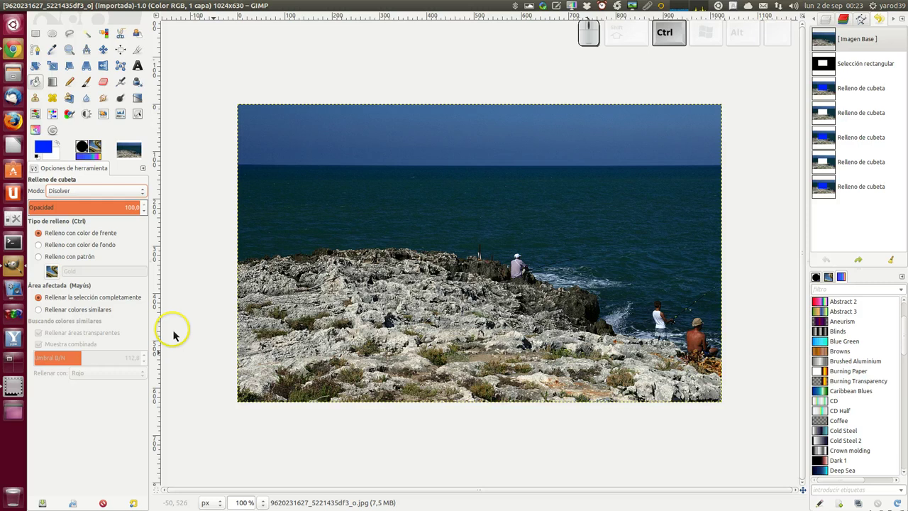
# Step: Set bucket fill Mode to Normal, fill similar colours, and fill by the Composite channel
pyautogui.click(146, 197)
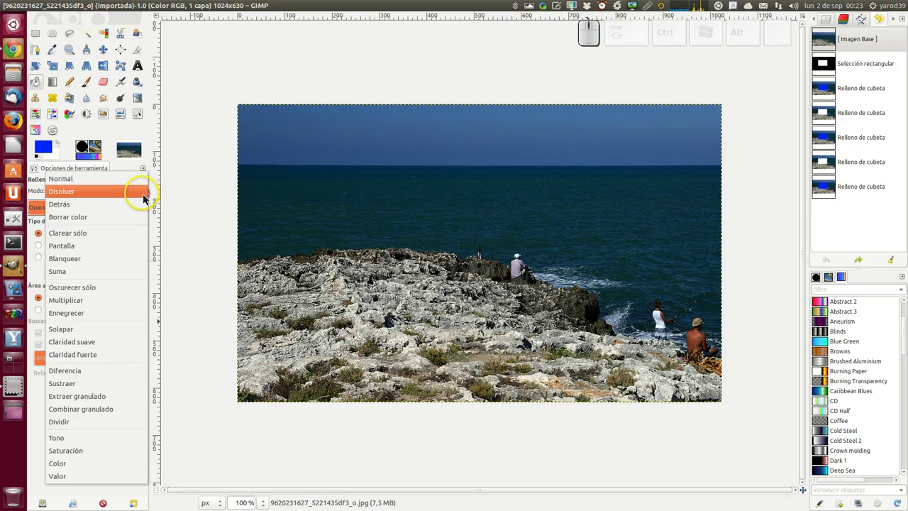
pyautogui.click(148, 180)
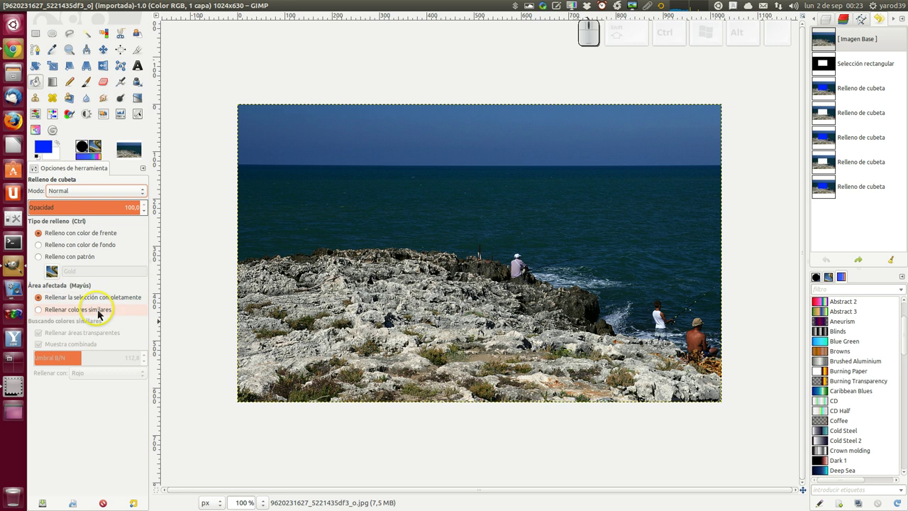
pyautogui.click(101, 312)
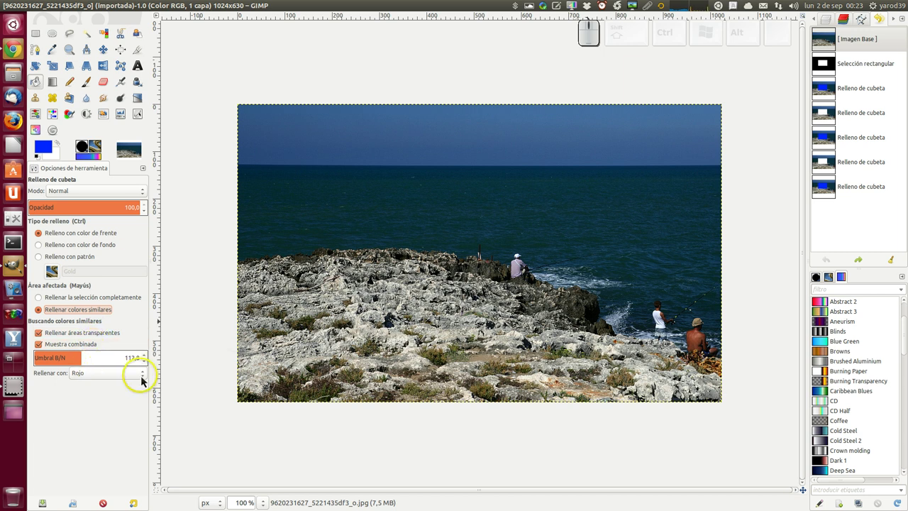
pyautogui.click(146, 378)
pyautogui.click(144, 366)
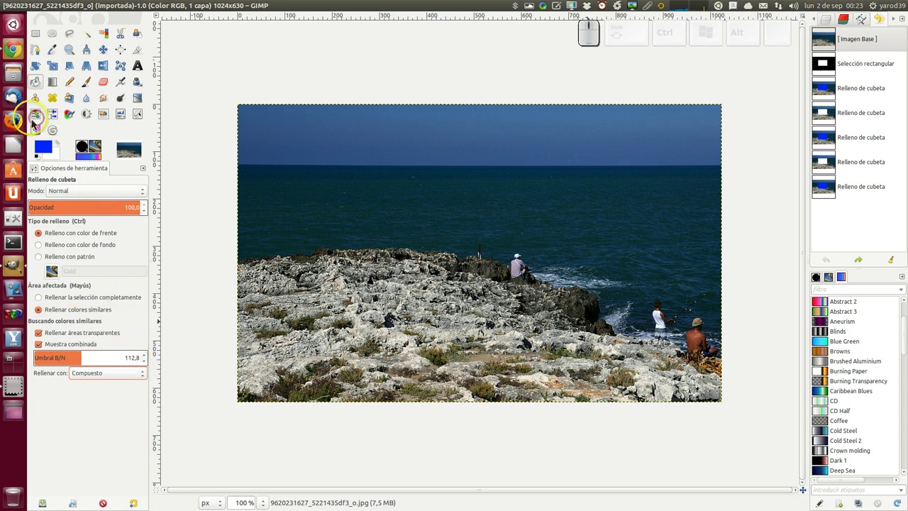
# Step: Read the bucket fill help page down to the options description, then return to GIMP
pyautogui.click(19, 51)
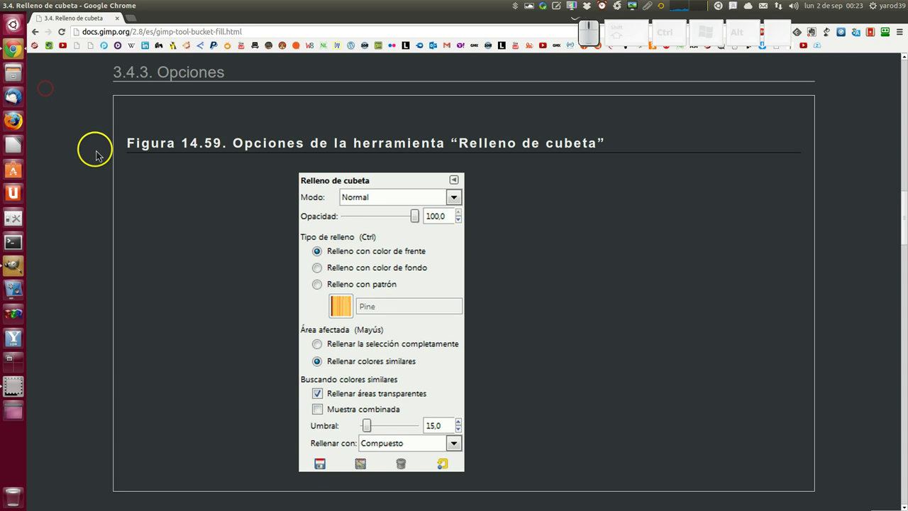
pyautogui.scroll(-3)
pyautogui.scroll(-3)
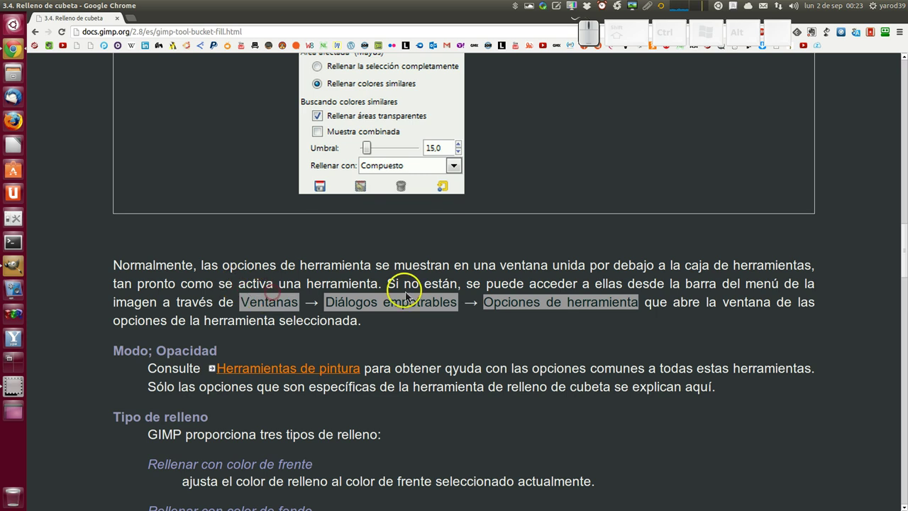
pyautogui.click(564, 283)
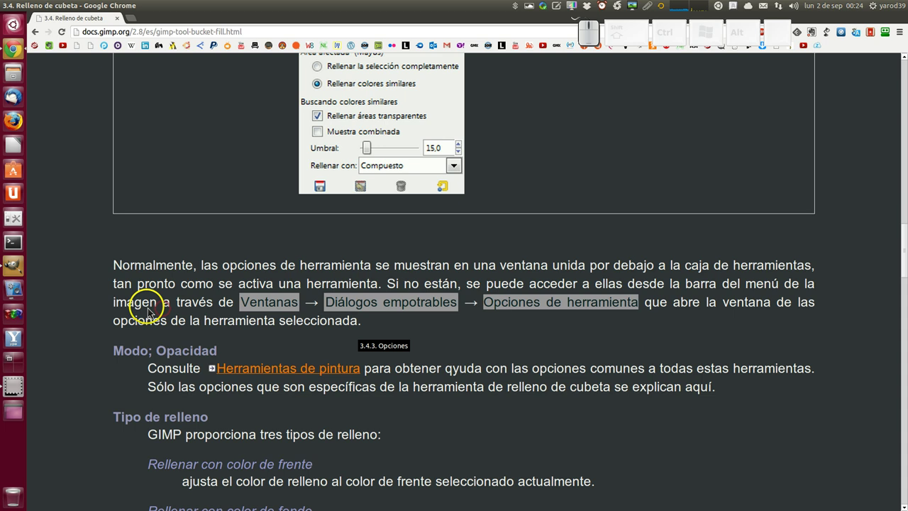
pyautogui.click(18, 275)
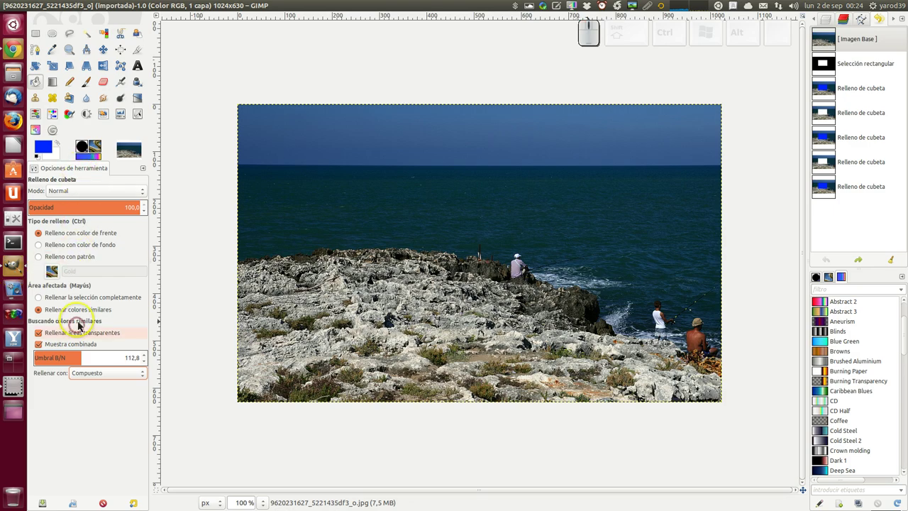
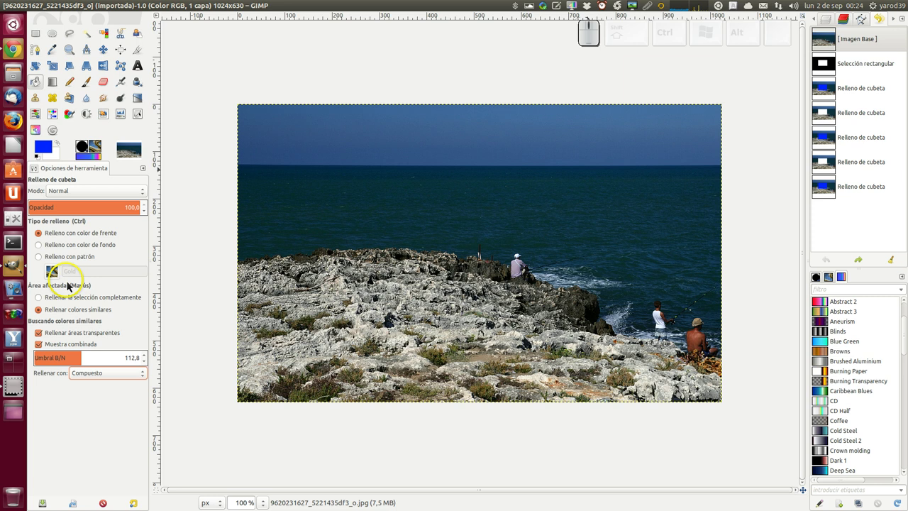
# Step: Switch back to the bucket fill help page in Chrome
pyautogui.click(22, 54)
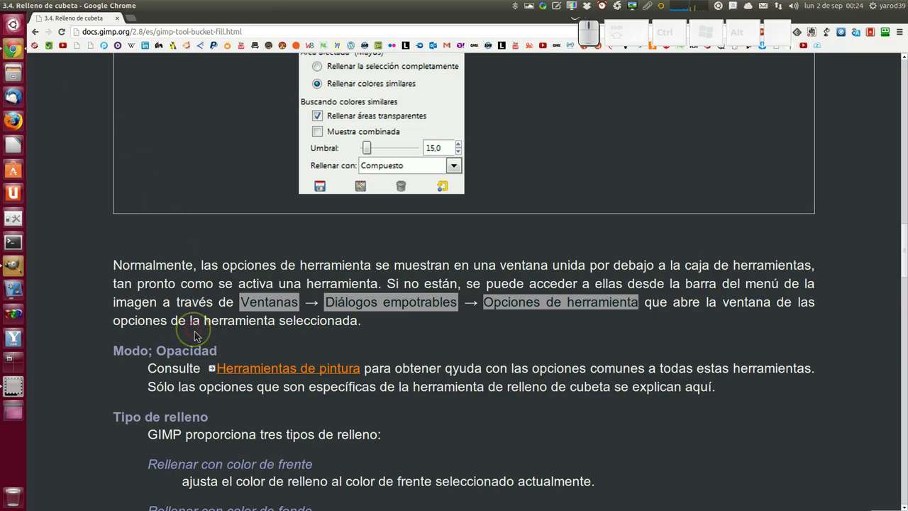
# Step: Scroll the bucket fill documentation through the fill types into the 'Área afectada' section
pyautogui.scroll(-3)
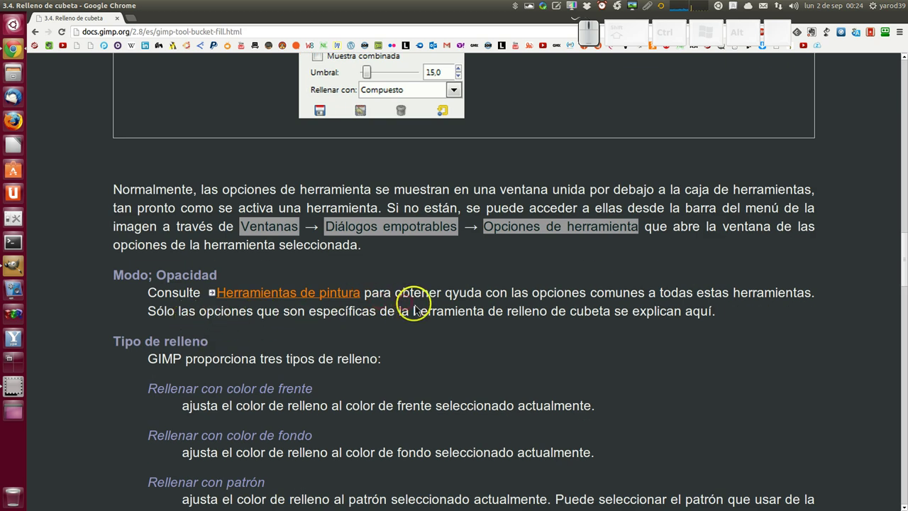
pyautogui.click(471, 308)
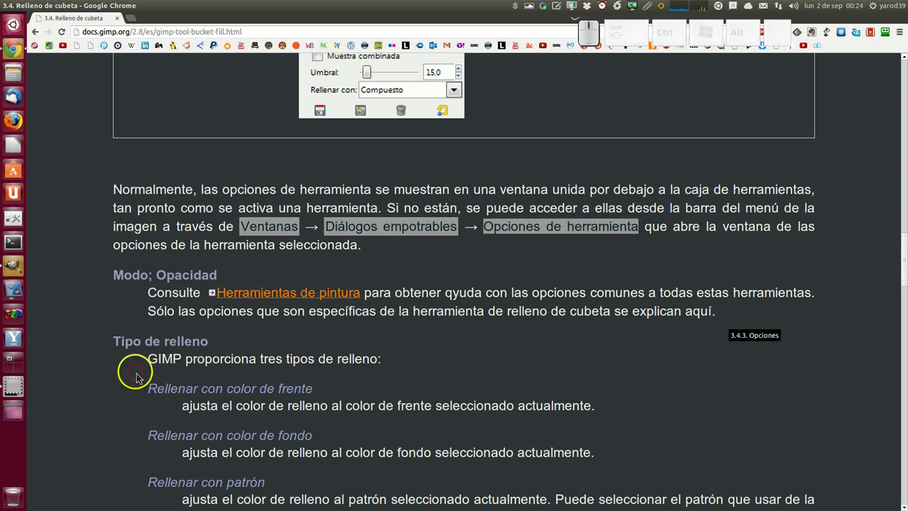
pyautogui.scroll(-3)
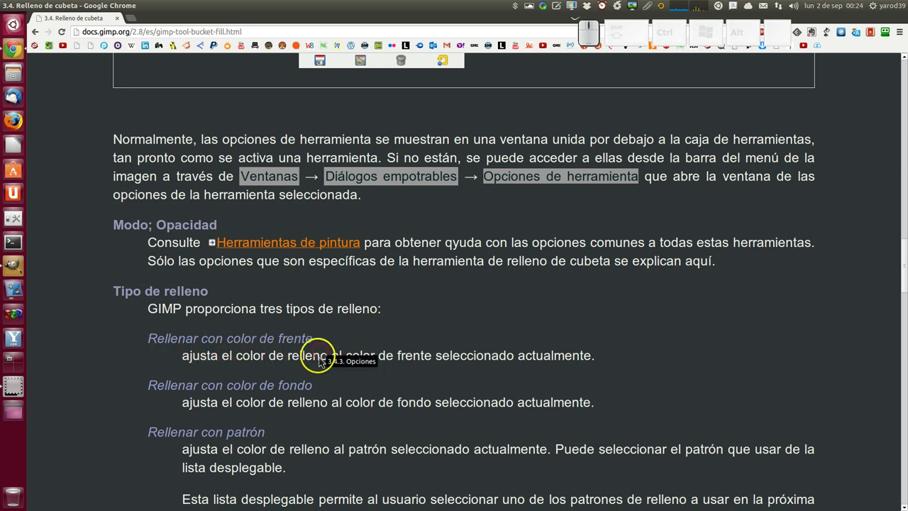
pyautogui.scroll(-3)
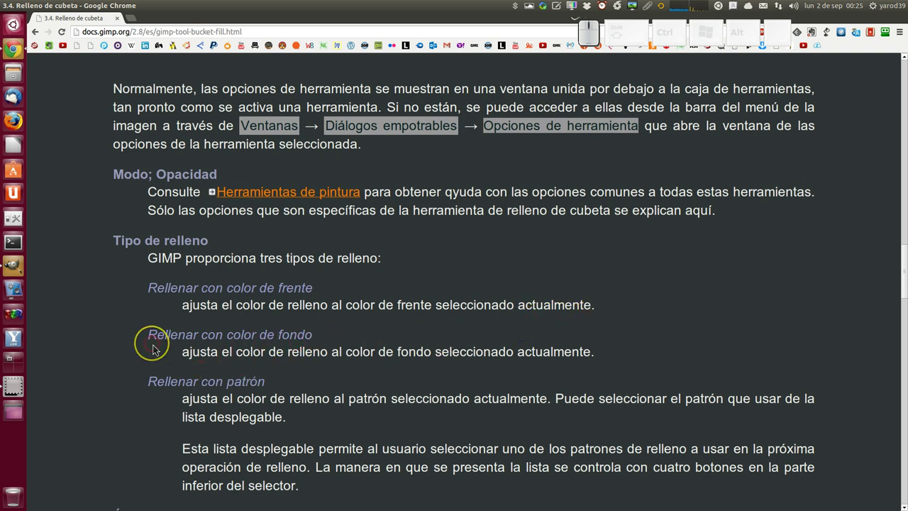
pyautogui.scroll(-3)
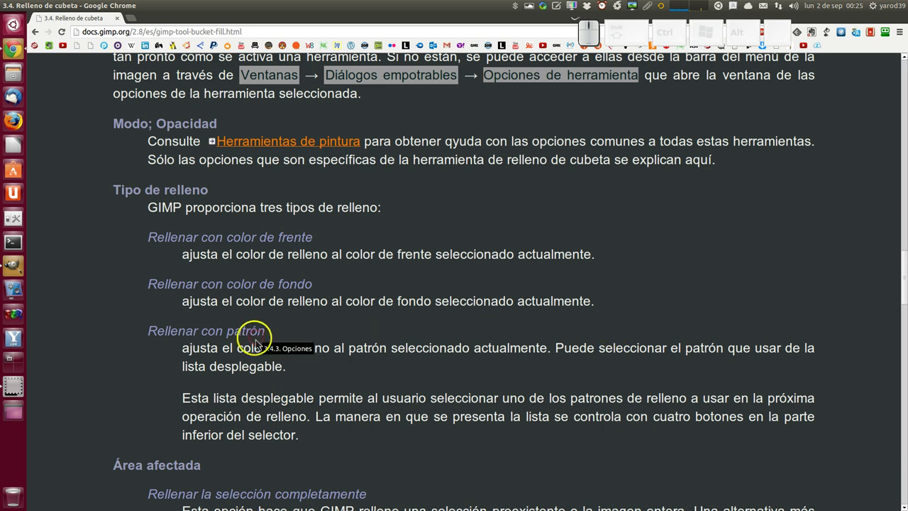
pyautogui.scroll(-3)
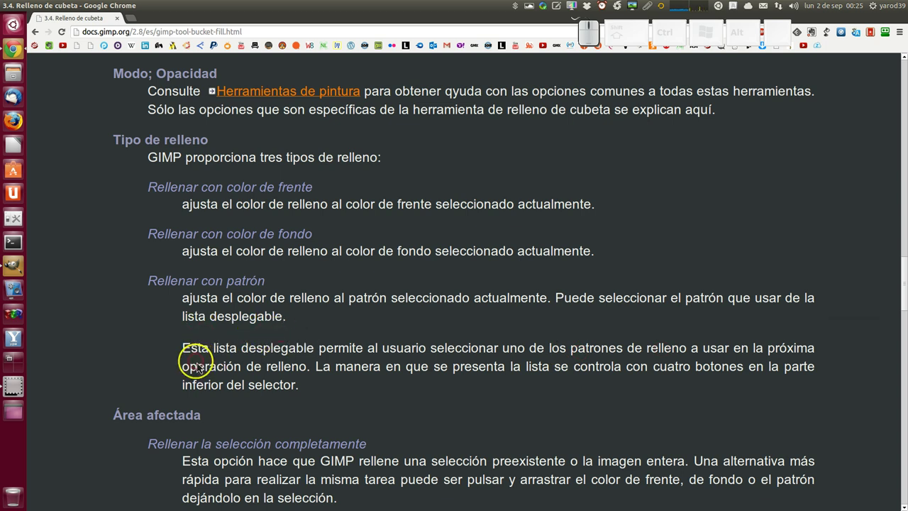
pyautogui.scroll(-3)
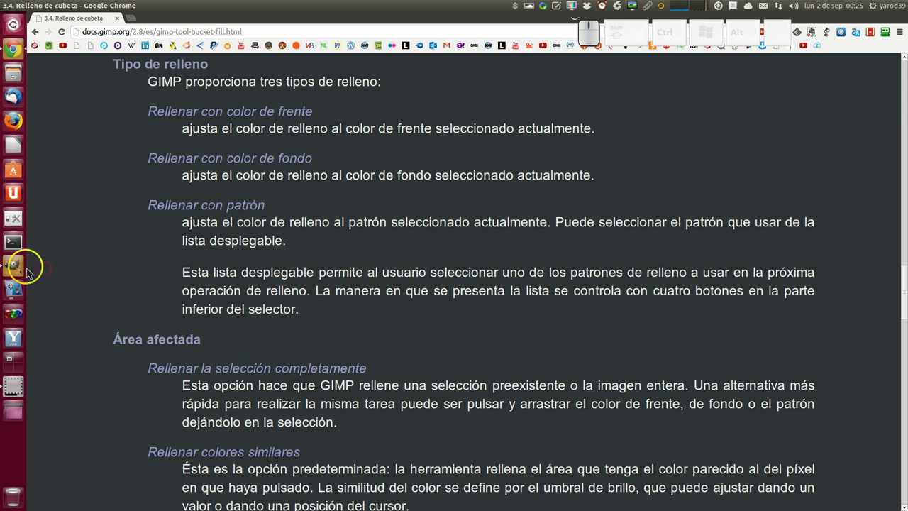
pyautogui.click(25, 273)
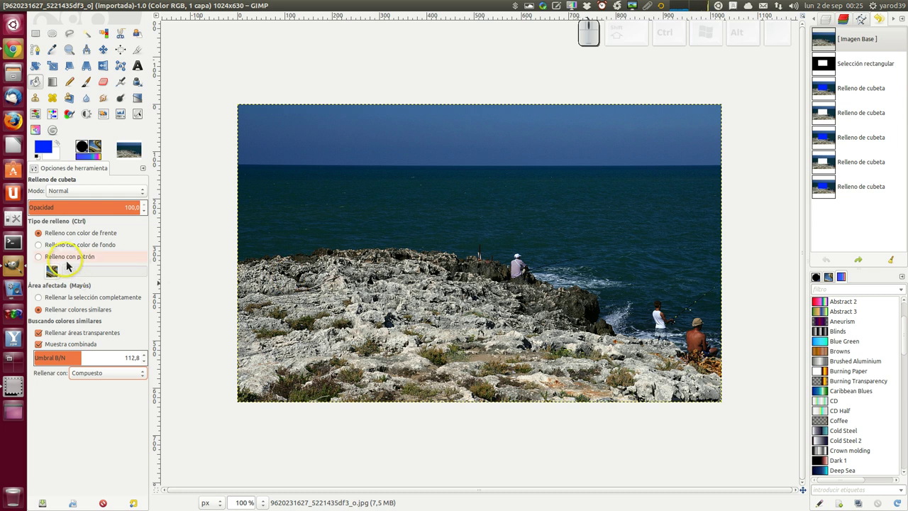
pyautogui.click(69, 259)
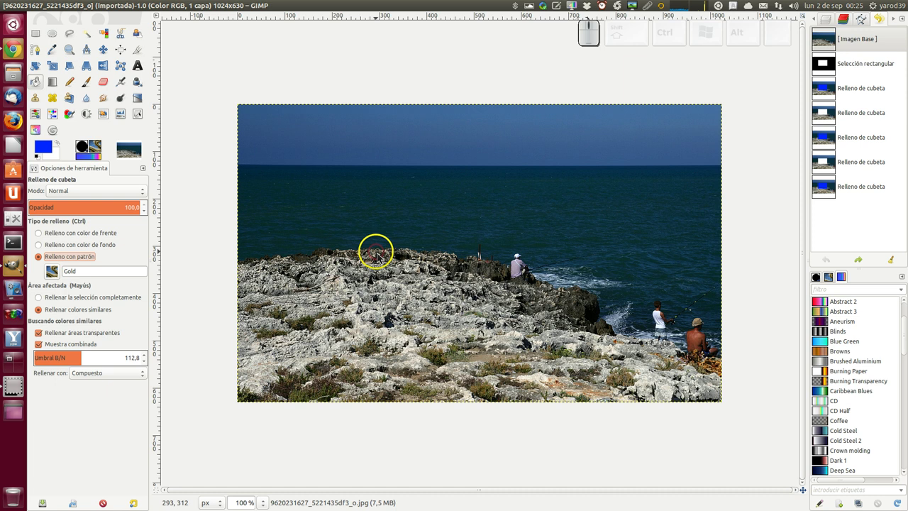
pyautogui.click(356, 234)
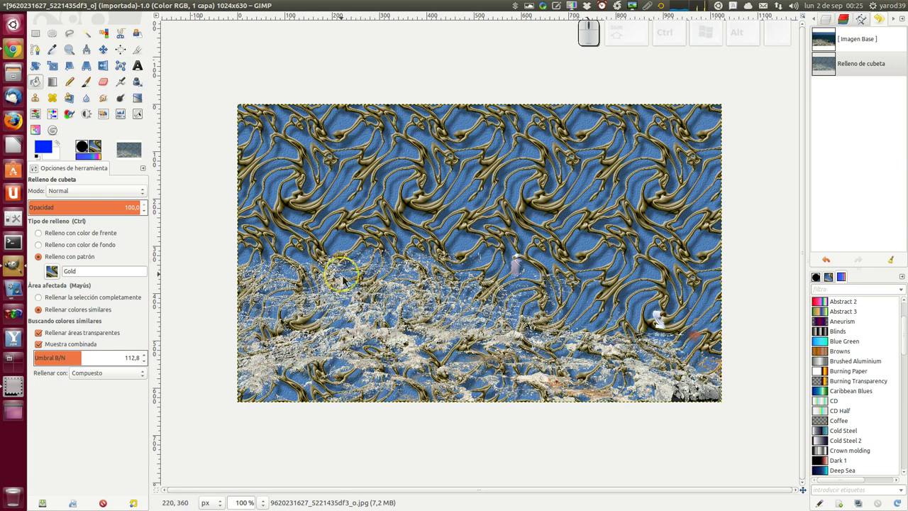
pyautogui.press('ctrl+y')
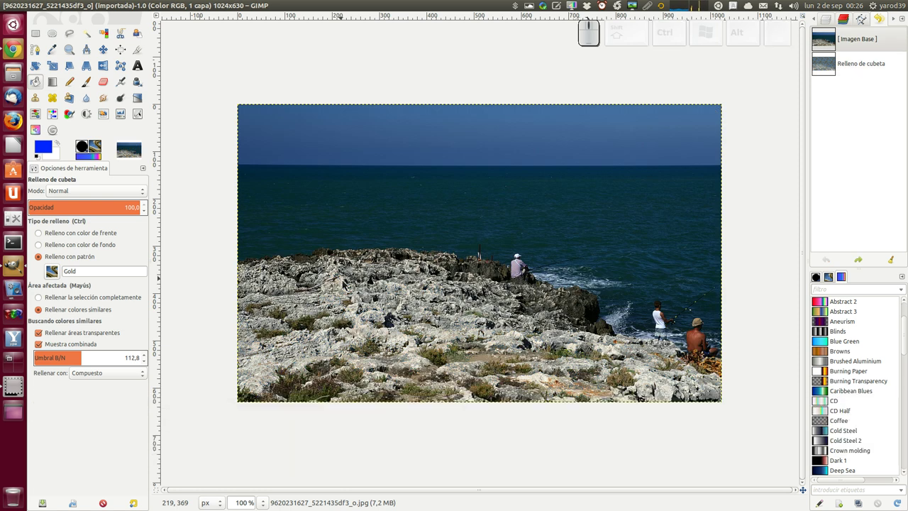
pyautogui.press('ctrl+y')
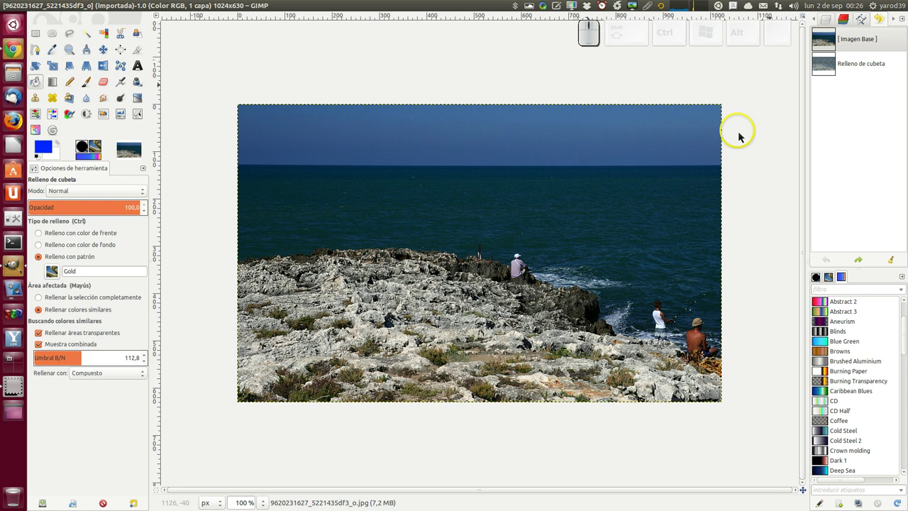
pyautogui.press('ctrl+y')
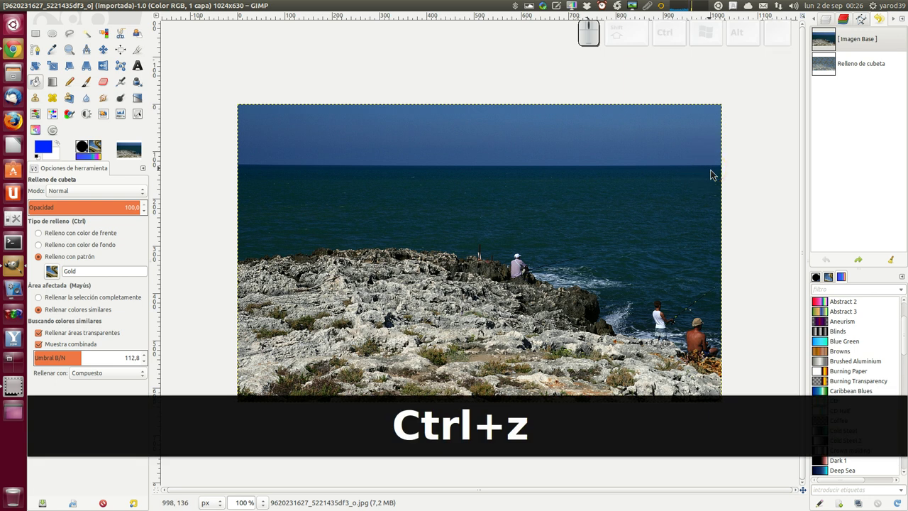
pyautogui.press('y')
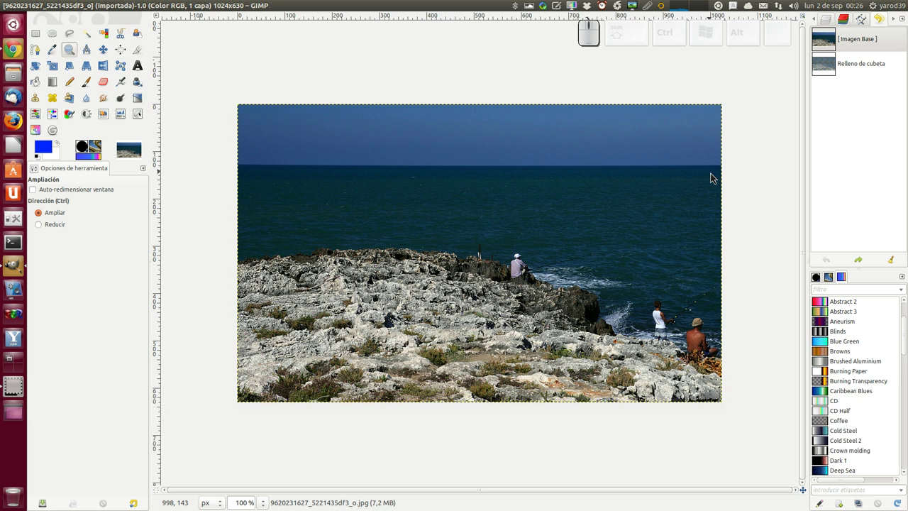
# Step: Reactivate the Bucket Fill tool and bring up its pattern picker
pyautogui.press('z')
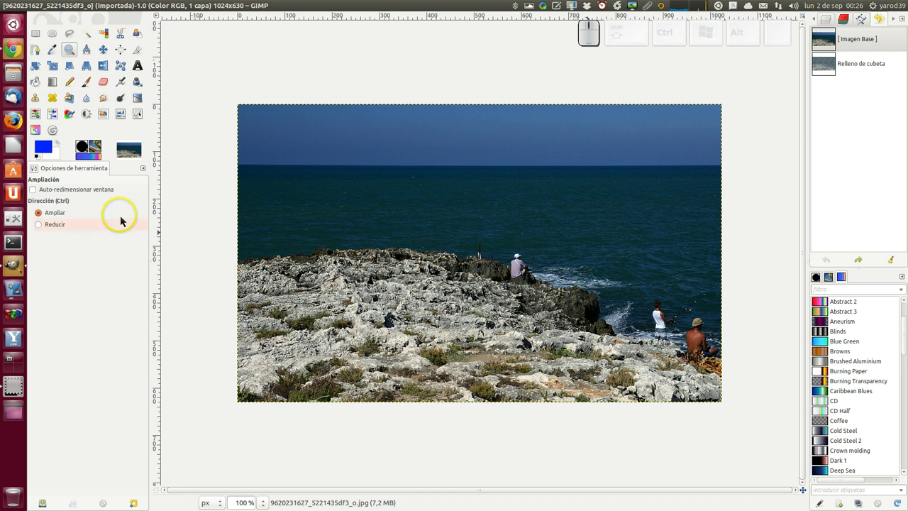
pyautogui.click(43, 87)
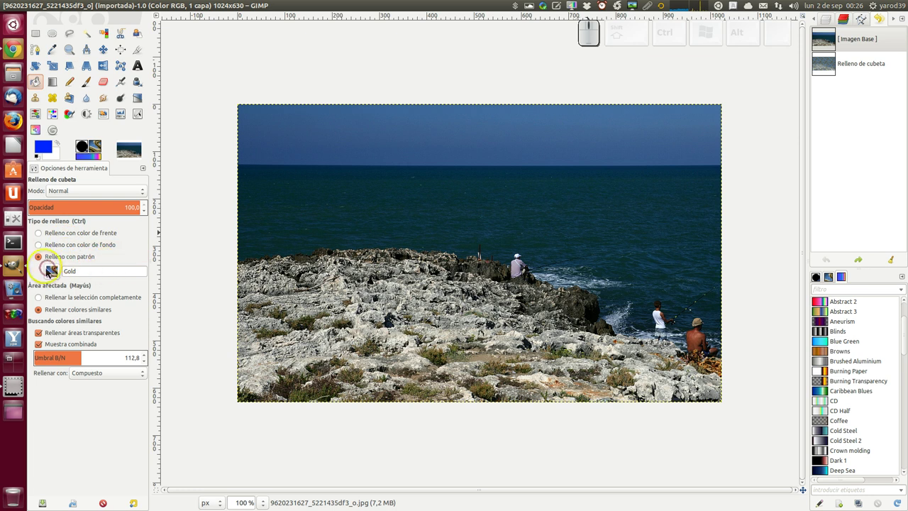
pyautogui.click(58, 274)
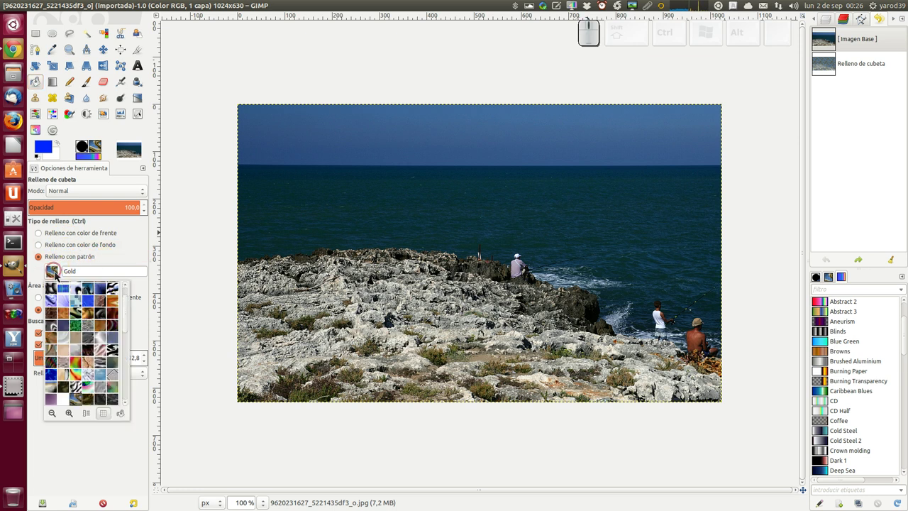
# Step: Choose the Blue Spikes pattern and fill similar colours inside a new elliptical selection over the sea
pyautogui.click(68, 304)
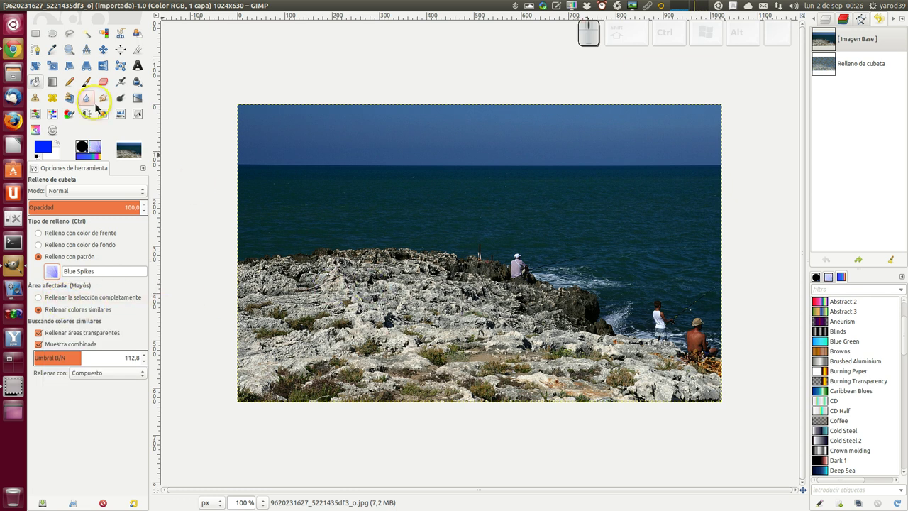
pyautogui.click(56, 36)
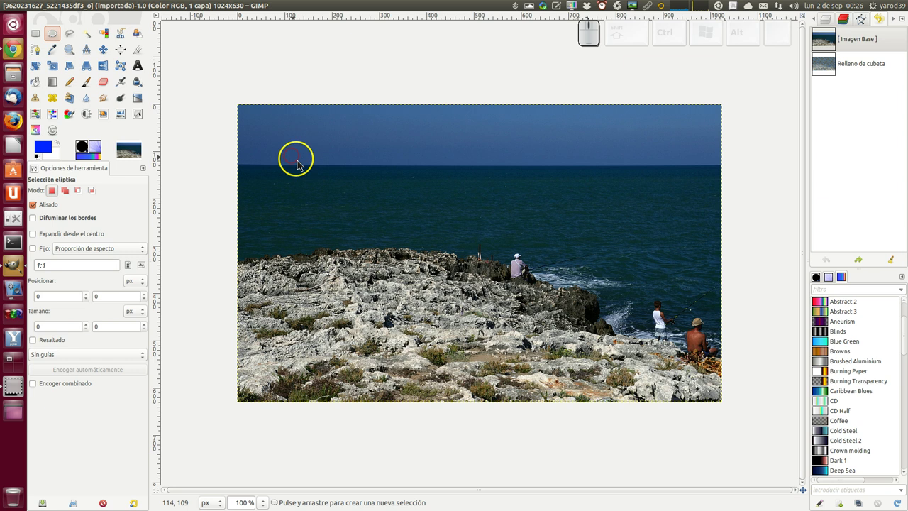
pyautogui.moveTo(325, 168); pyautogui.dragTo(511, 305)
pyautogui.click(463, 266)
pyautogui.click(42, 86)
pyautogui.click(471, 292)
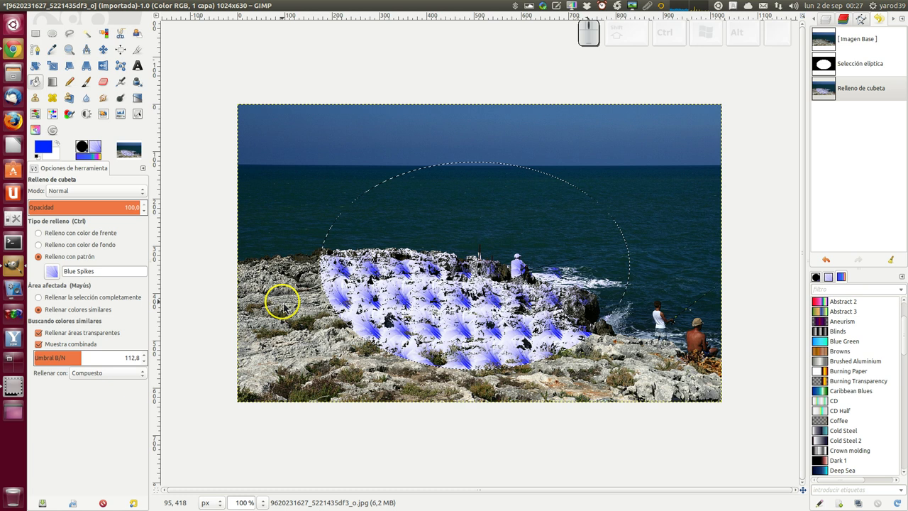
# Step: Set Affected Area to fill the whole selection, fill the oval with Blue Spikes, then revert to the base image
pyautogui.click(61, 301)
pyautogui.click(475, 251)
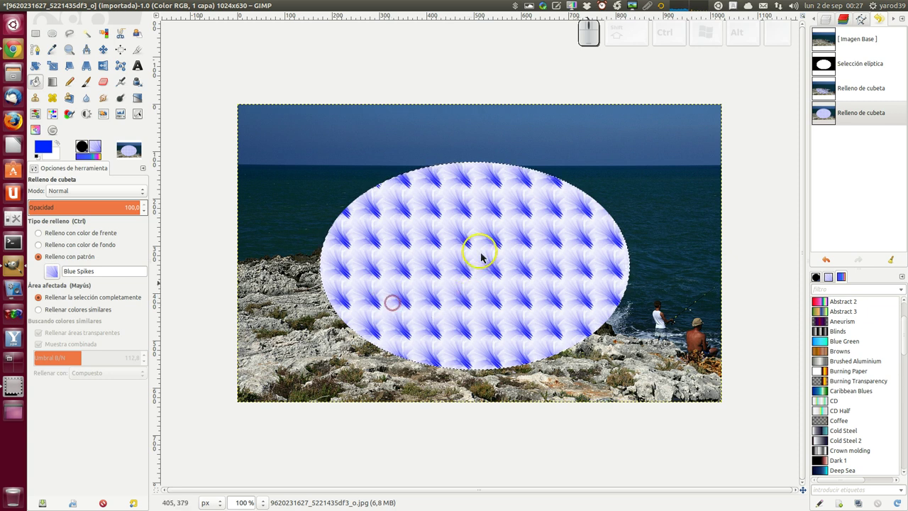
pyautogui.click(865, 46)
# Step: Read the help page's affected-area and similar-colour sections, highlighting passages
pyautogui.click(15, 50)
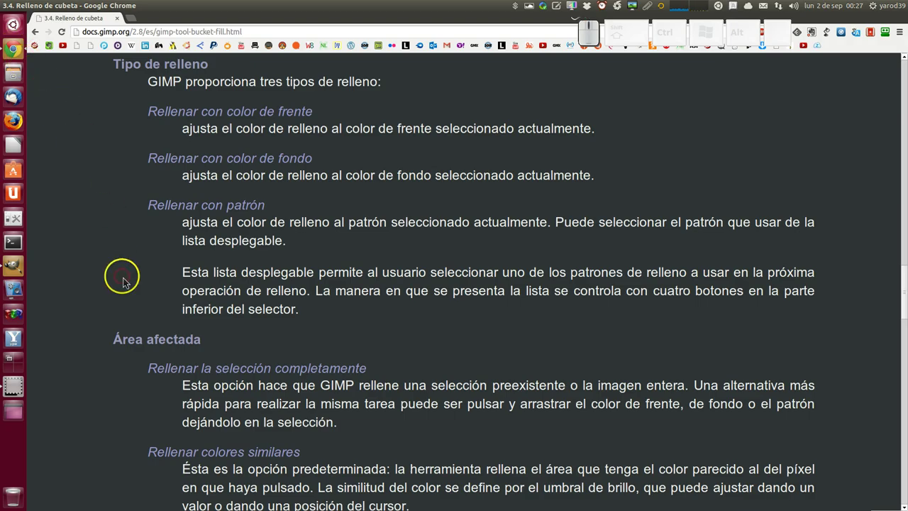
pyautogui.scroll(-3)
pyautogui.scroll(-3)
pyautogui.moveTo(110, 292); pyautogui.dragTo(215, 238)
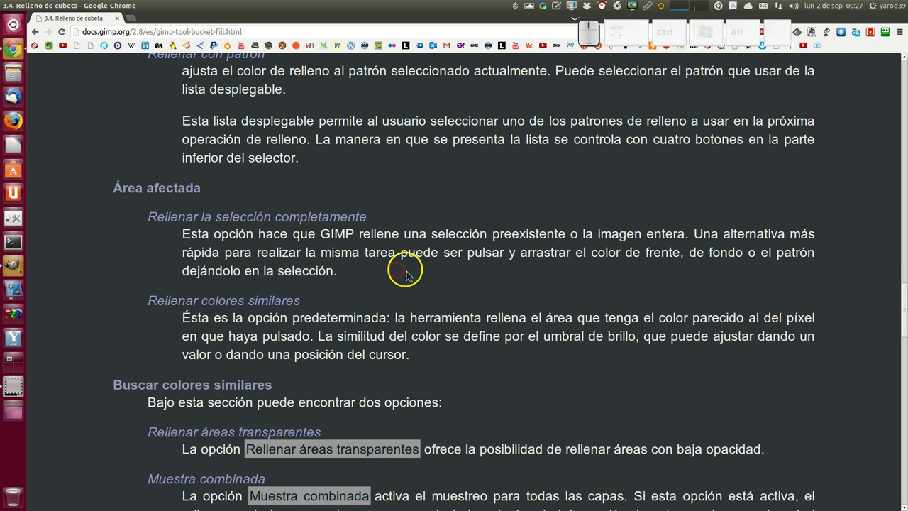
pyautogui.moveTo(528, 274); pyautogui.dragTo(677, 276)
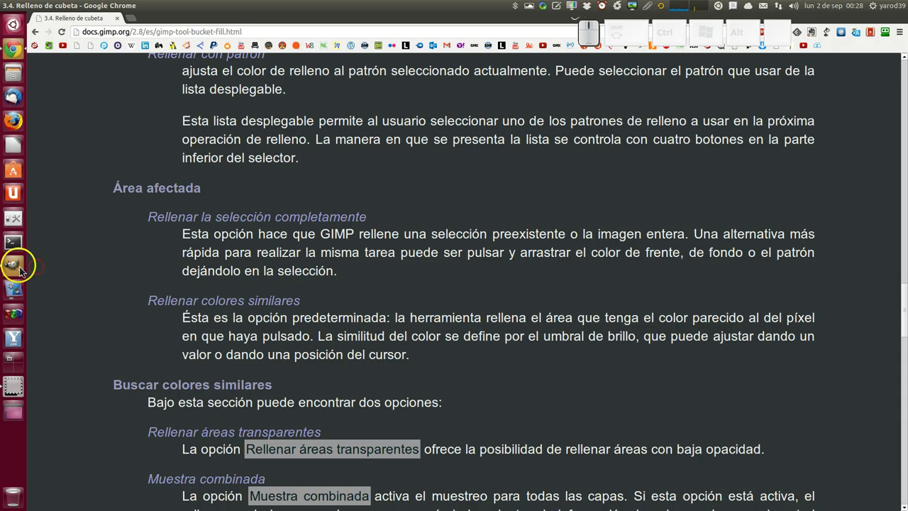
# Step: Switch to FG colour fill, fill a new rectangle selection over the sea with solid blue, and undo it
pyautogui.click(19, 271)
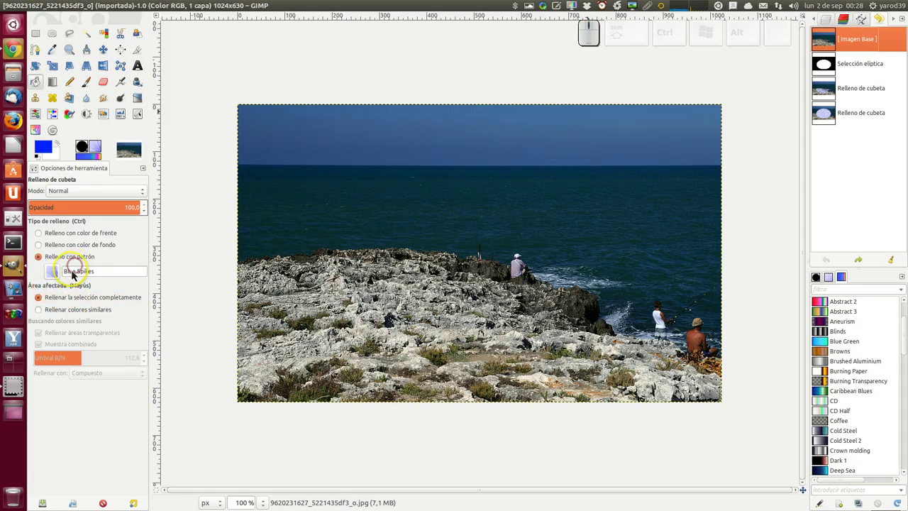
pyautogui.click(64, 241)
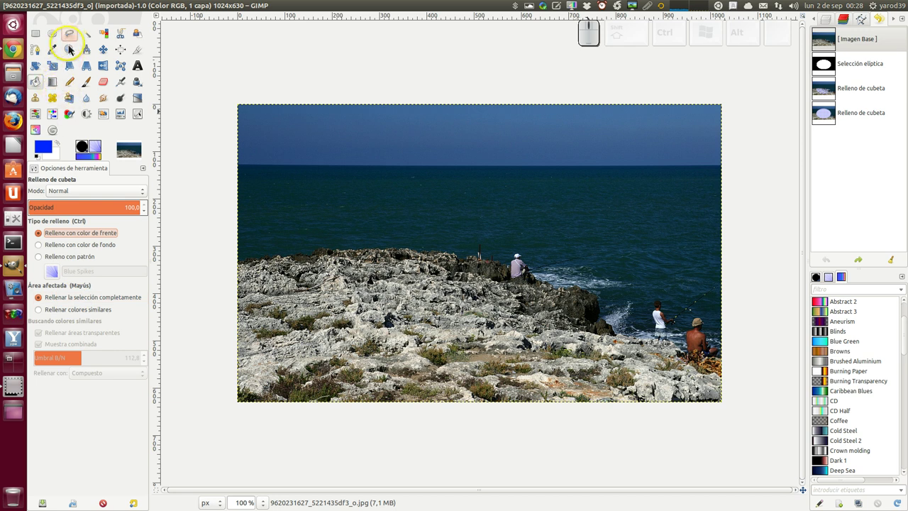
pyautogui.click(44, 35)
pyautogui.moveTo(399, 172); pyautogui.dragTo(47, 84)
pyautogui.click(38, 84)
pyautogui.click(469, 220)
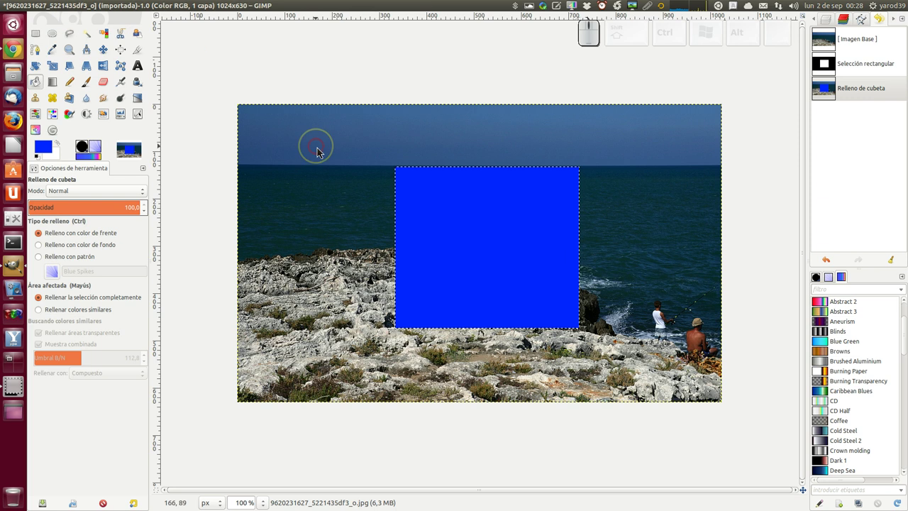
pyautogui.press('ctrl+y')
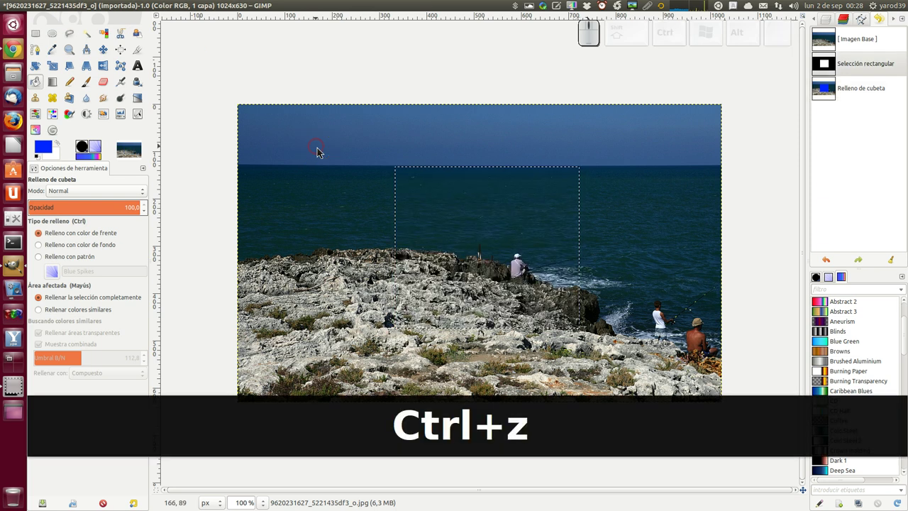
# Step: Fill similar colours inside the rectangle with blue, then undo that fill too
pyautogui.click(88, 310)
pyautogui.click(444, 267)
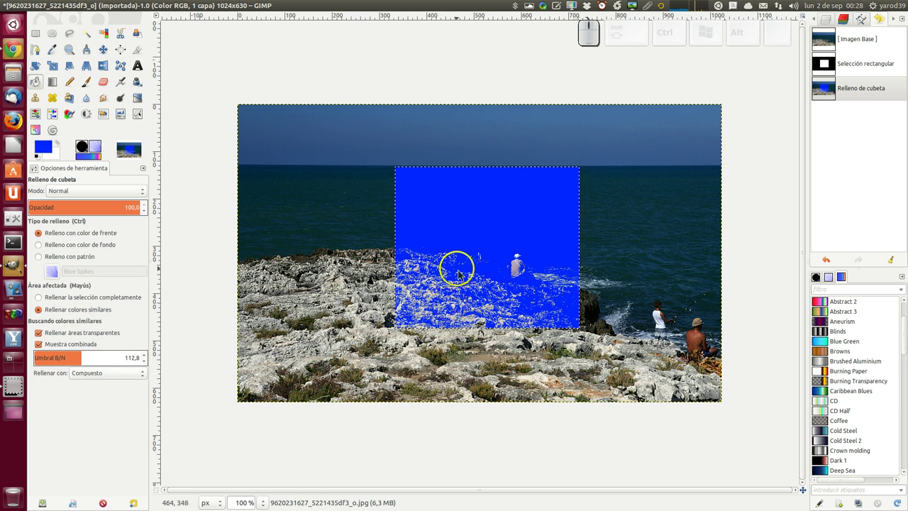
pyautogui.press('ctrl+y')
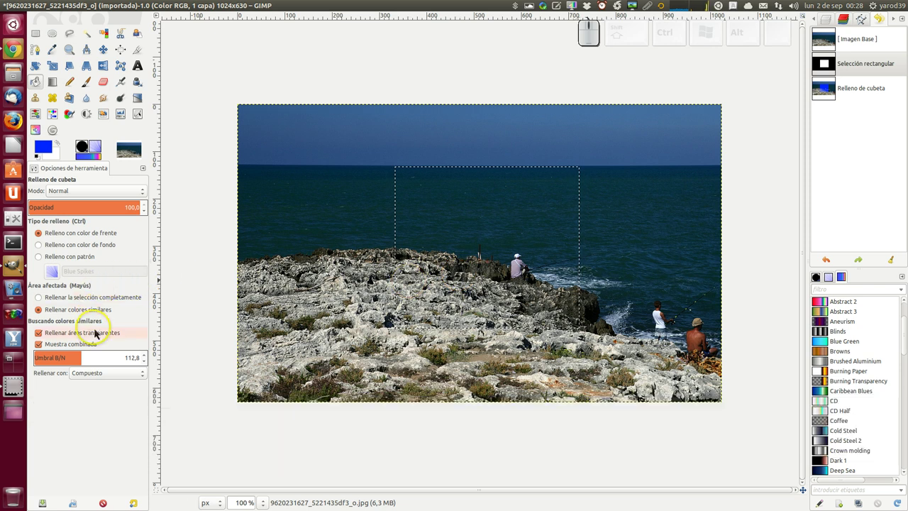
# Step: Scroll the help page to the transparent-areas, sample-merged and threshold explanations
pyautogui.click(20, 48)
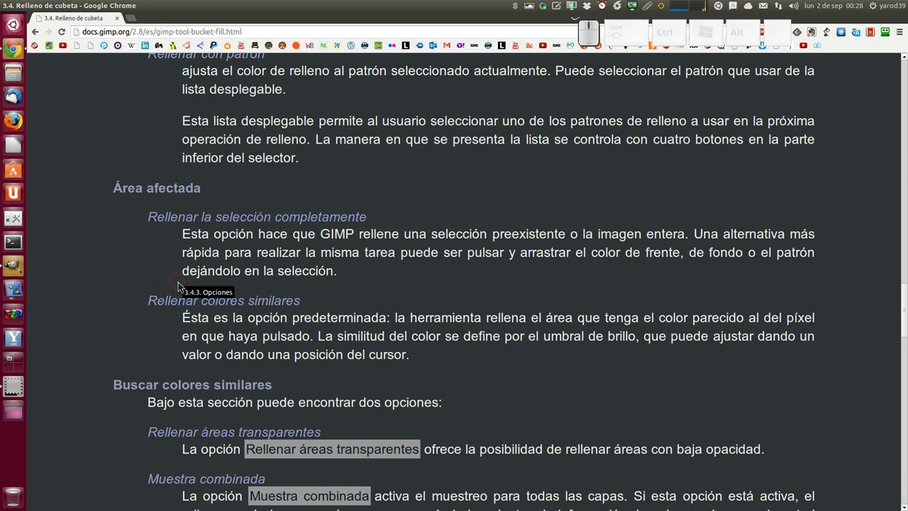
pyautogui.scroll(-3)
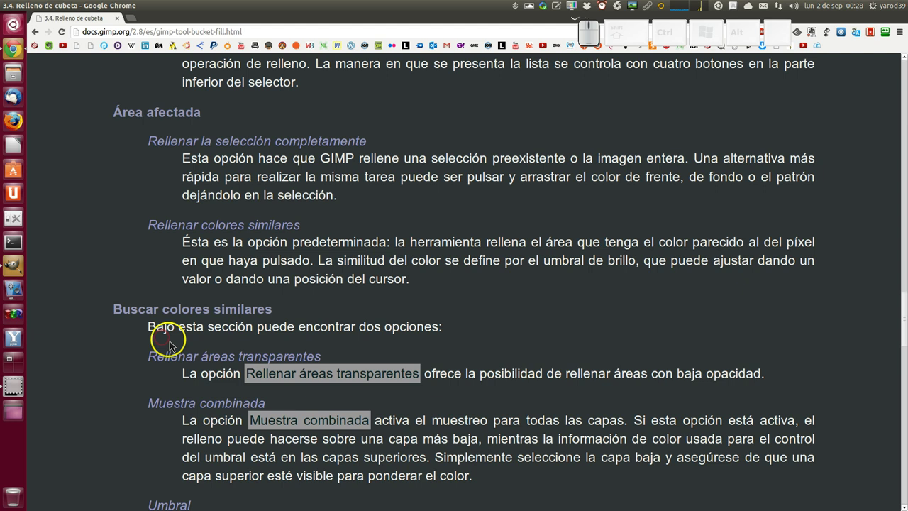
pyautogui.scroll(-3)
pyautogui.scroll(-3)
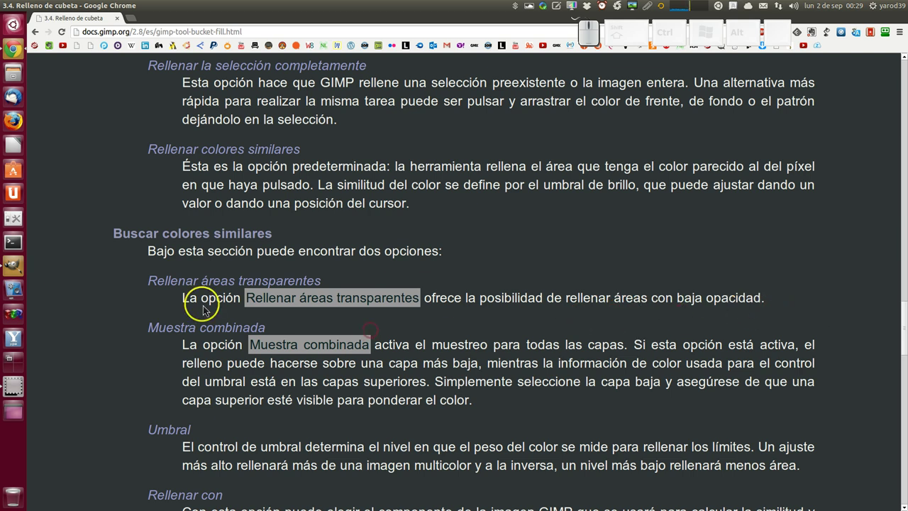
# Step: Back in GIMP, lower the Bucket Fill opacity to 16.4
pyautogui.click(21, 271)
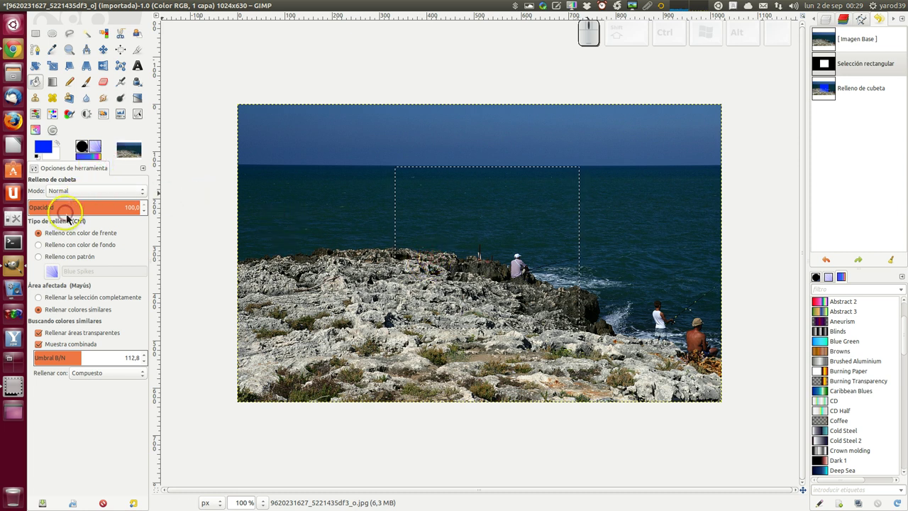
pyautogui.click(59, 213)
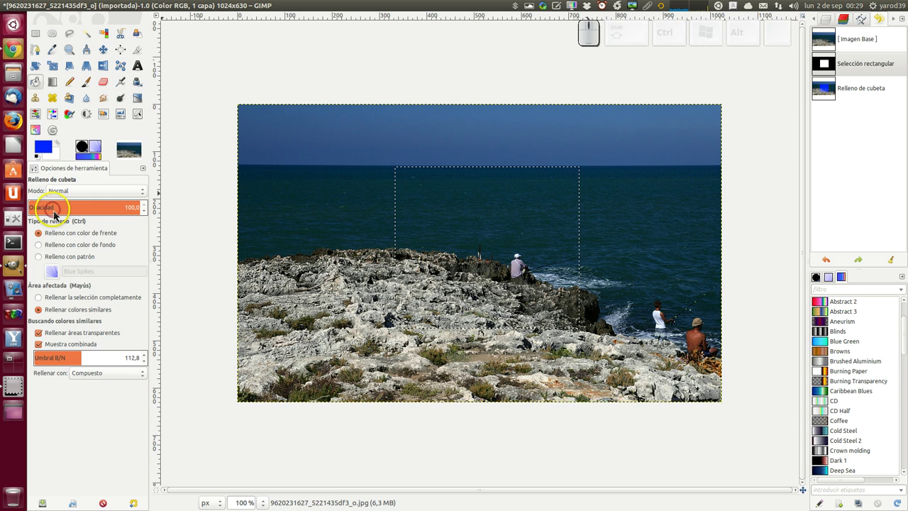
pyautogui.click(51, 205)
# Step: Stack four translucent blue fills inside the rectangle, then clear it to white with Delete
pyautogui.click(474, 222)
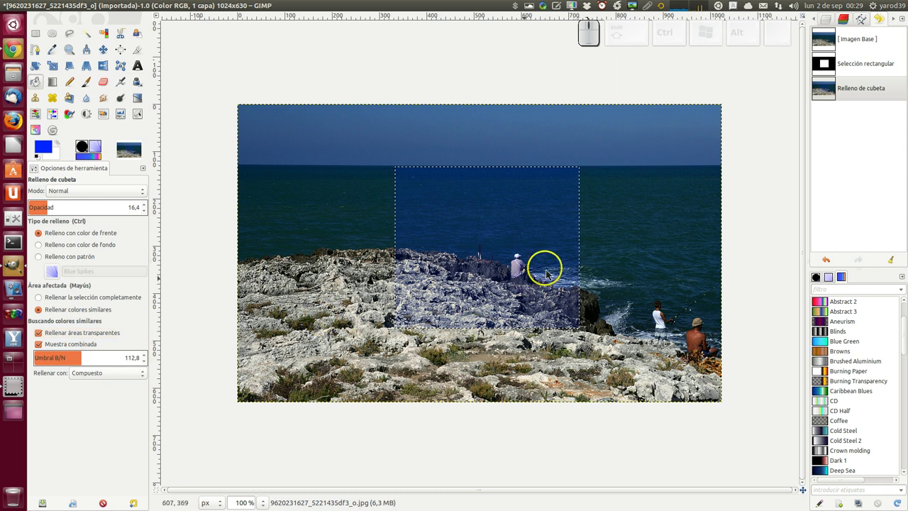
pyautogui.click(529, 240)
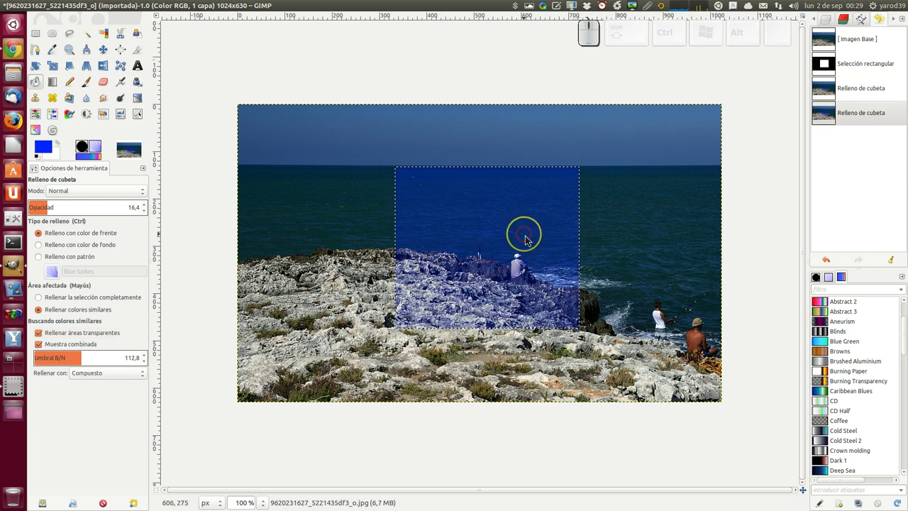
pyautogui.click(529, 240)
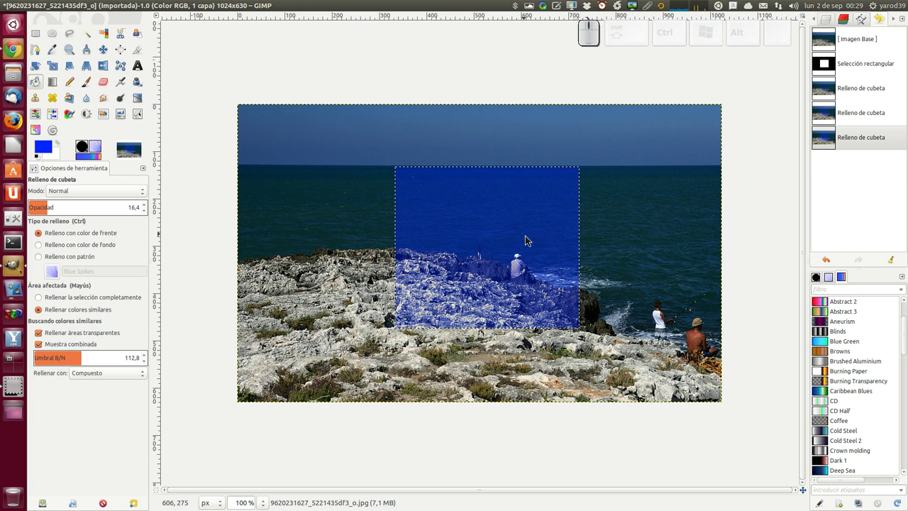
pyautogui.click(451, 304)
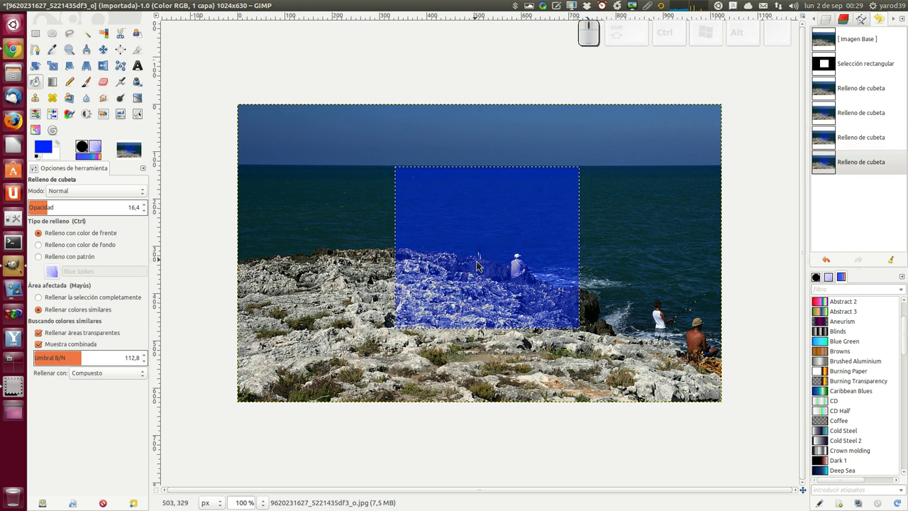
pyautogui.press('Delete')
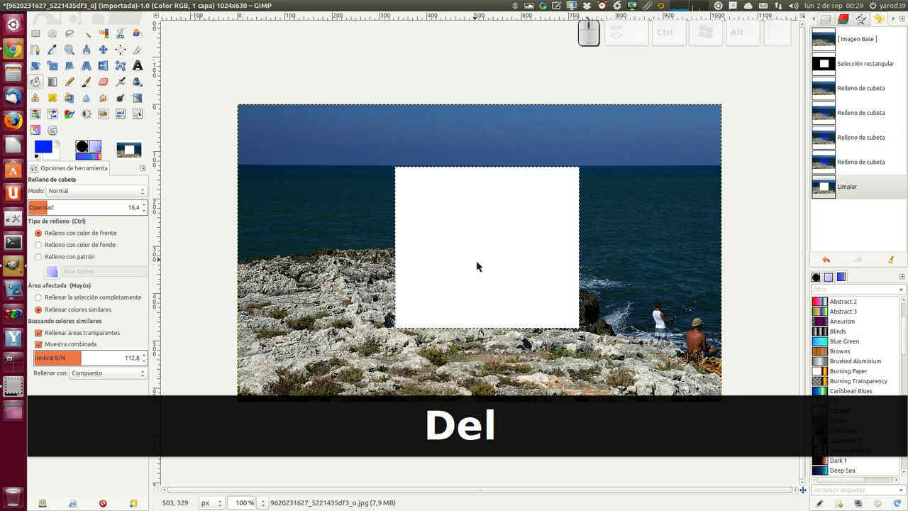
# Step: Make the white rectangle transparent via Capa > Transparencia > Color a alfa
pyautogui.rightClick(483, 252)
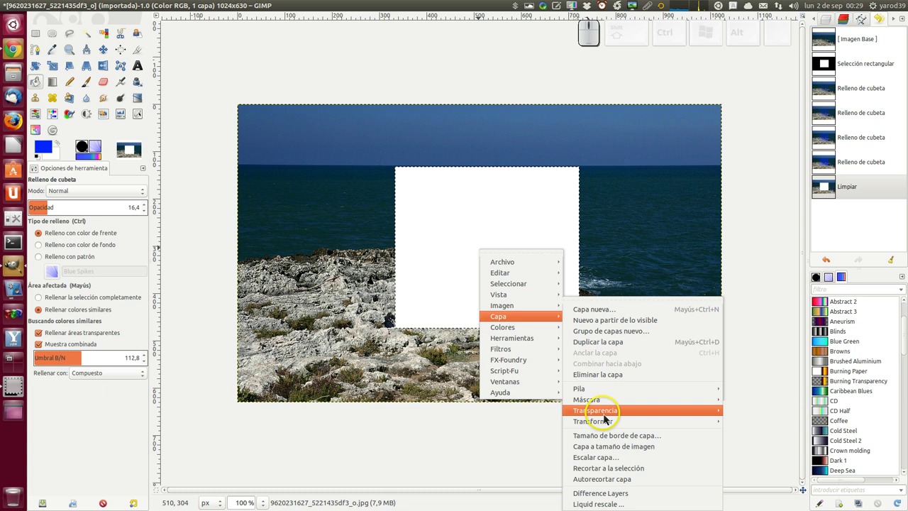
pyautogui.click(763, 438)
pyautogui.click(519, 275)
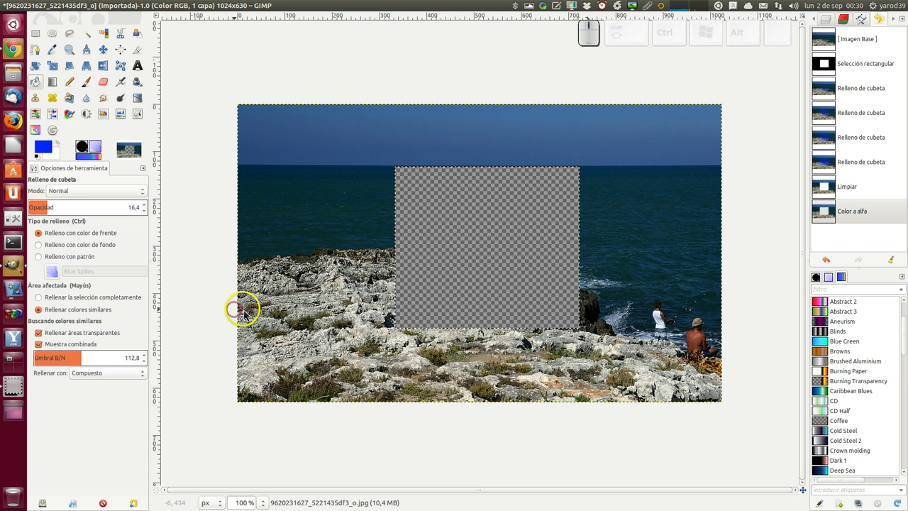
# Step: Fill the transparent rectangle with blue at low then 100 opacity, and undo both fills
pyautogui.click(464, 284)
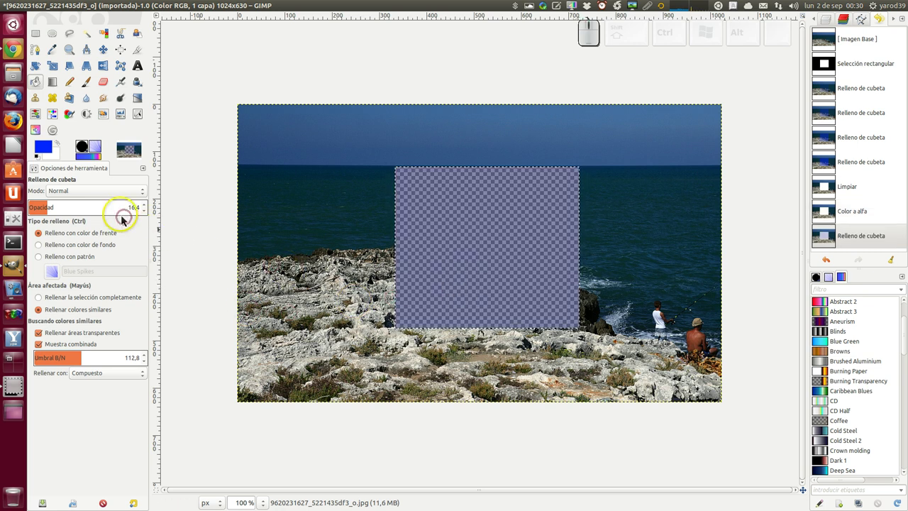
pyautogui.click(124, 210)
pyautogui.moveTo(141, 212); pyautogui.dragTo(443, 257)
pyautogui.click(471, 253)
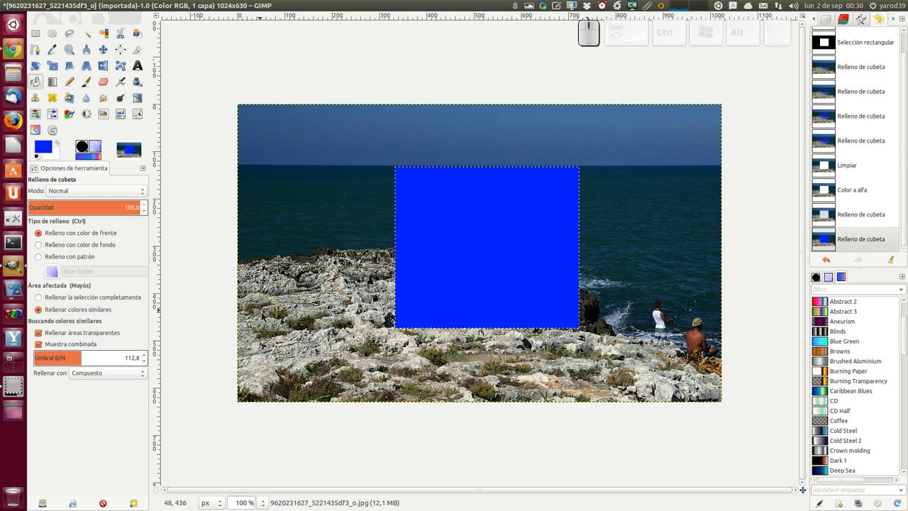
pyautogui.press('ctrl+y')
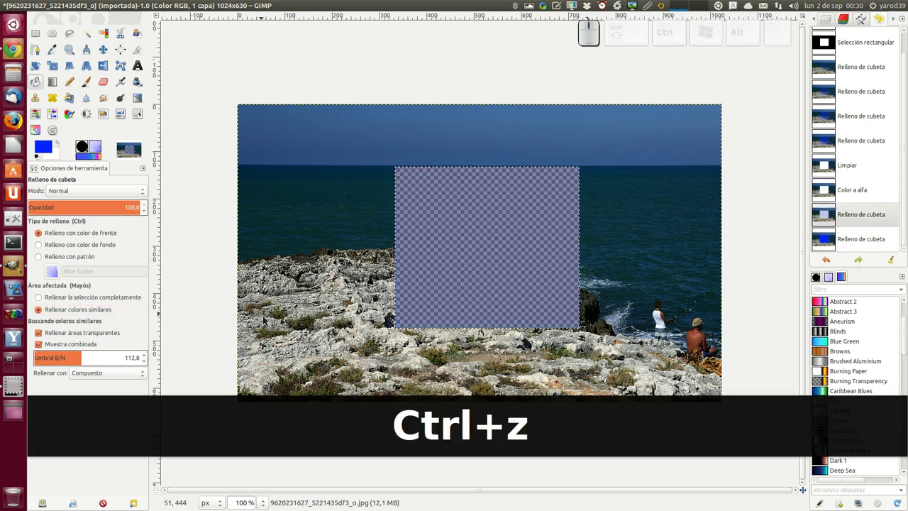
pyautogui.press('ctrl+y')
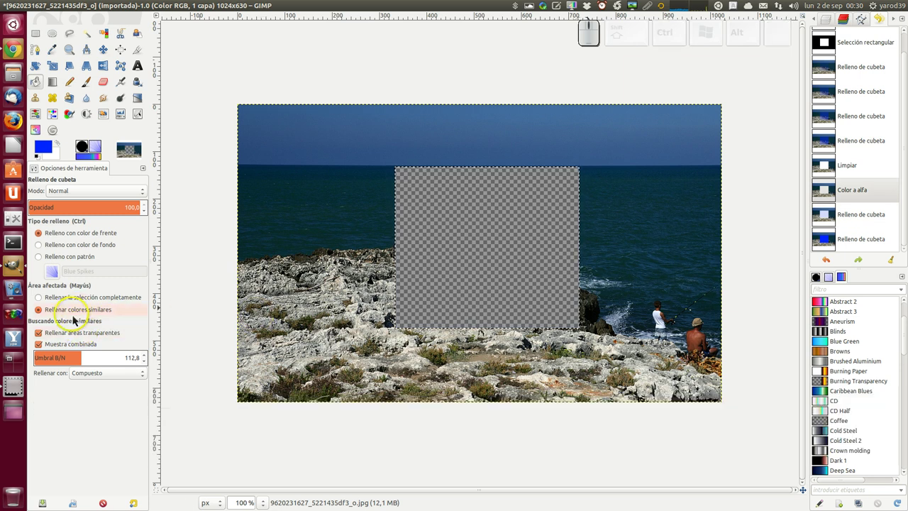
# Step: Turn off Rellenar áreas transparentes and confirm blue fills now leave the rectangle empty
pyautogui.click(81, 338)
pyautogui.click(44, 338)
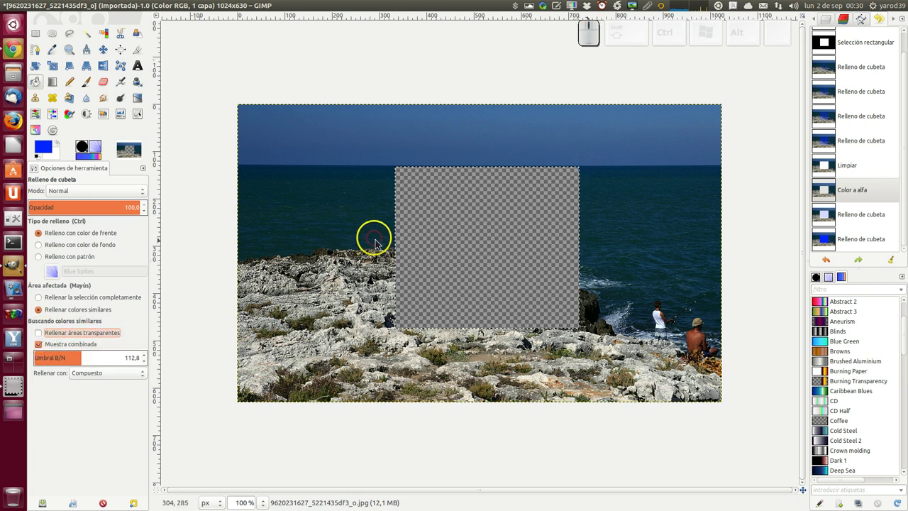
pyautogui.click(472, 245)
pyautogui.click(472, 245)
pyautogui.click(471, 245)
pyautogui.click(472, 244)
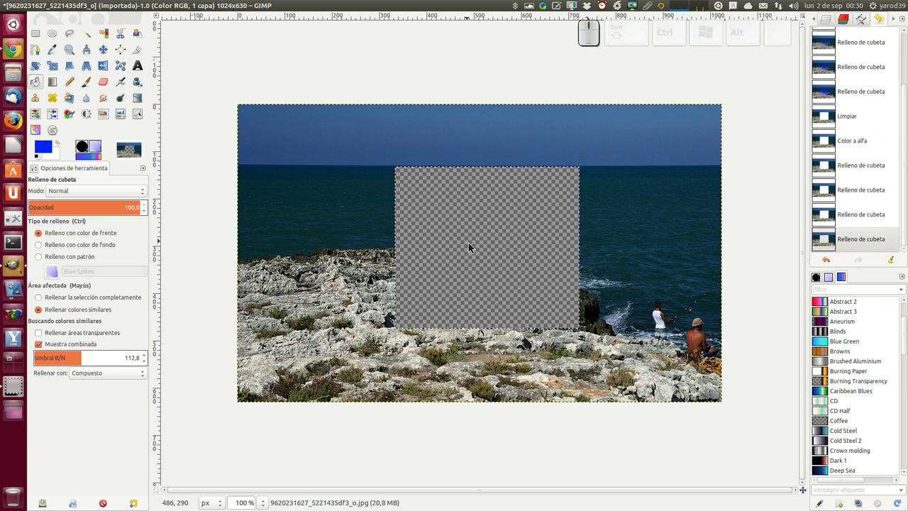
# Step: Switch to Chrome to read the Buscar colores similares section of the bucket fill manual
pyautogui.click(18, 48)
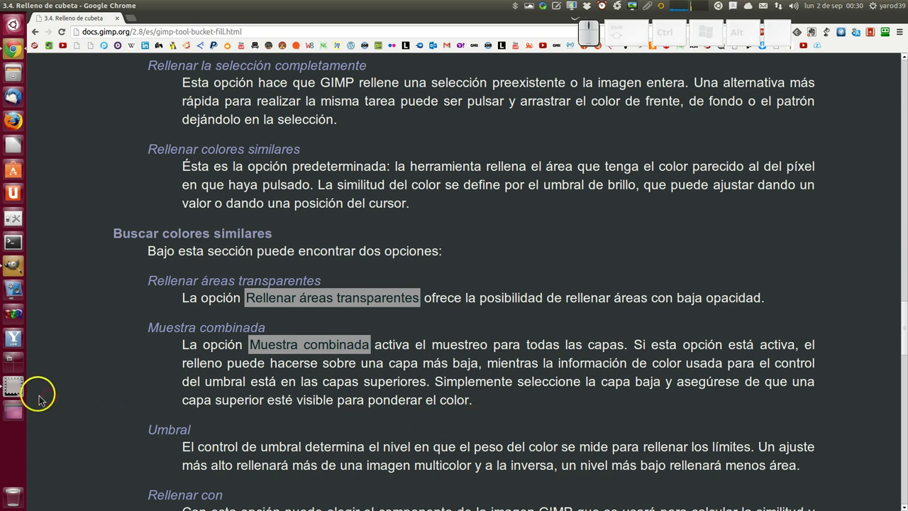
# Step: Back in GIMP, add a new transparent layer above the photo via Capa nueva
pyautogui.click(25, 394)
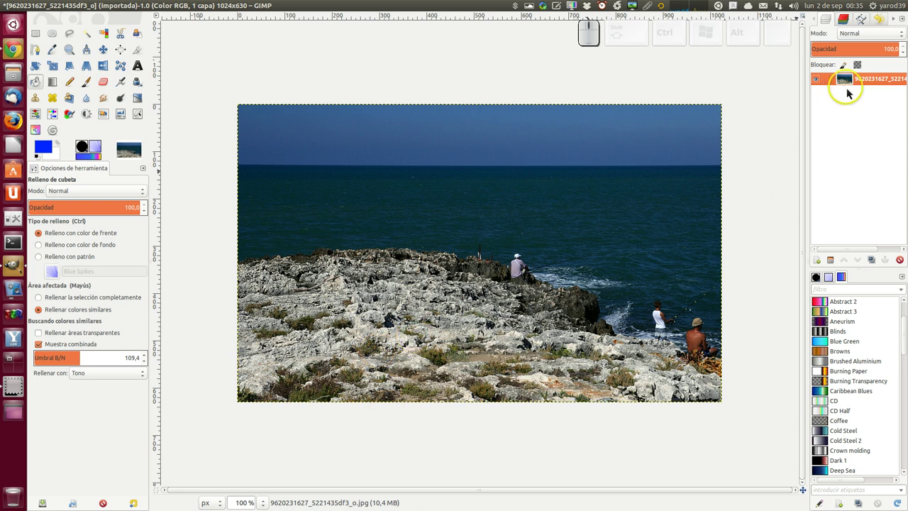
pyautogui.rightClick(850, 83)
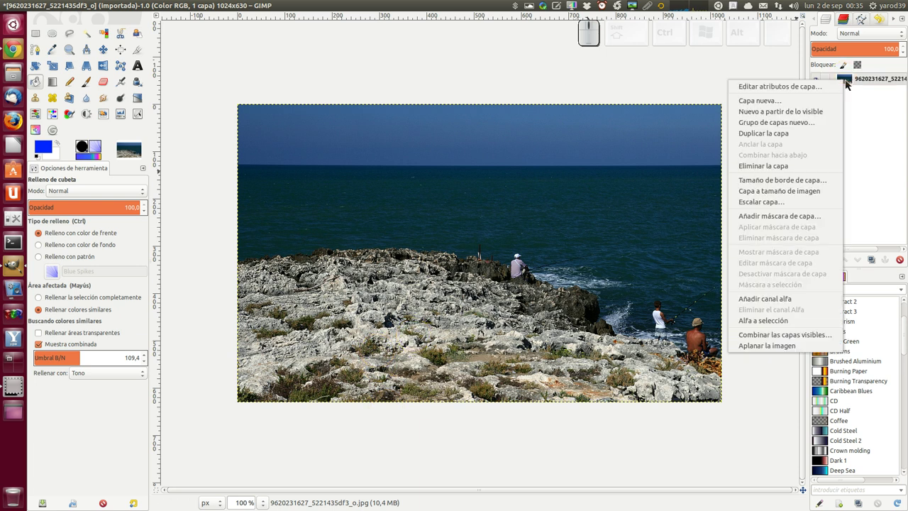
pyautogui.click(842, 105)
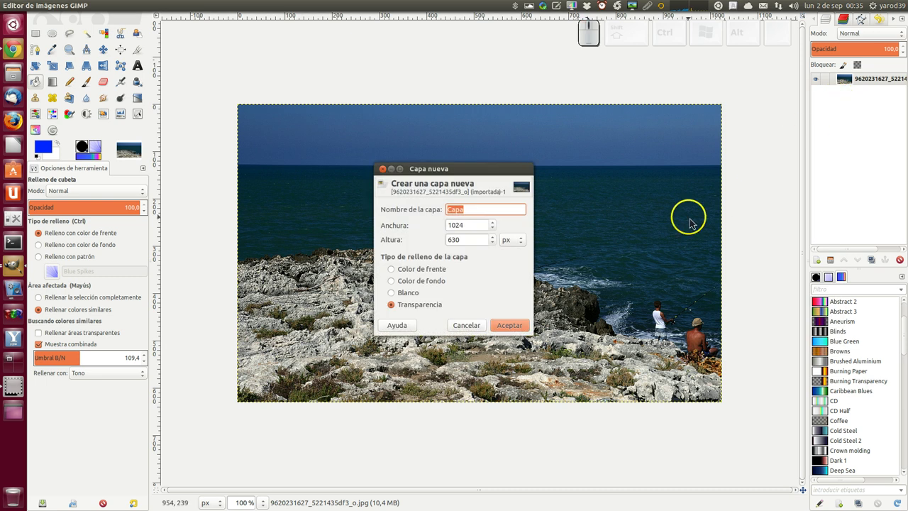
pyautogui.click(521, 329)
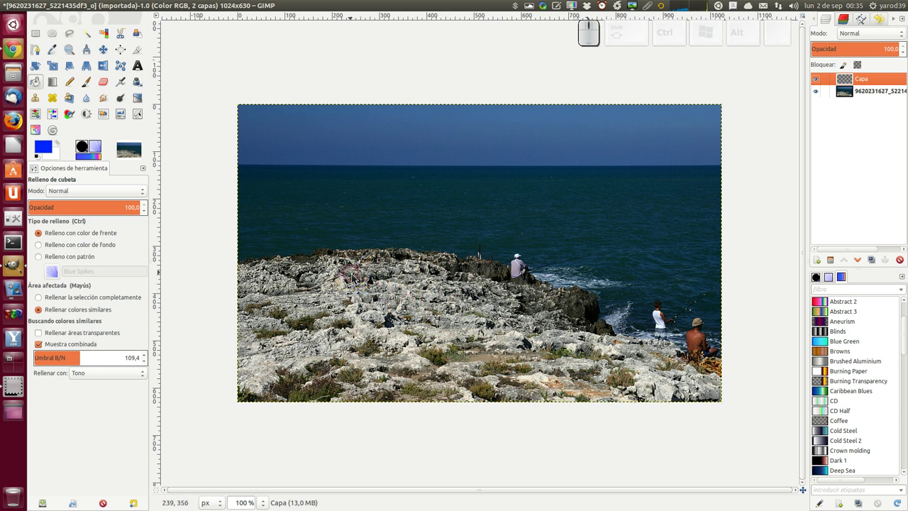
# Step: Test blue fills by Tono on the rocks and by Compuesto on sky and sea, undoing each
pyautogui.click(356, 277)
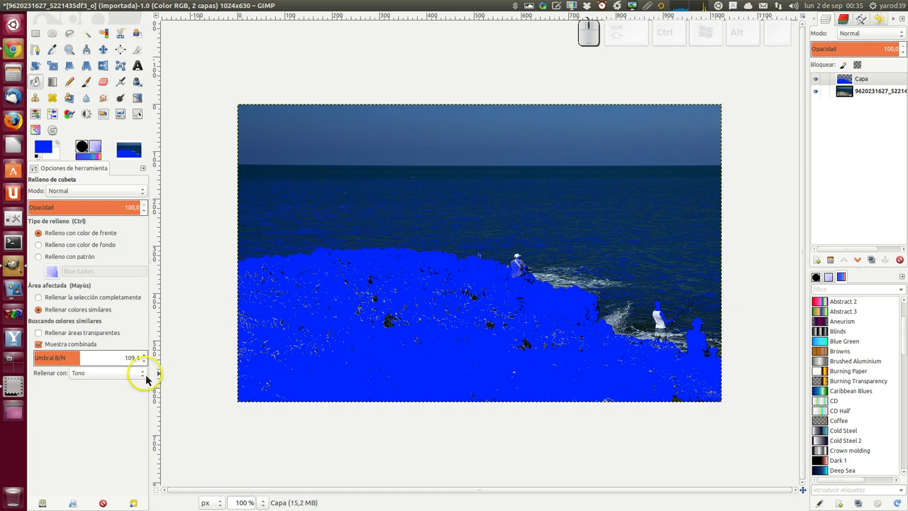
pyautogui.click(148, 378)
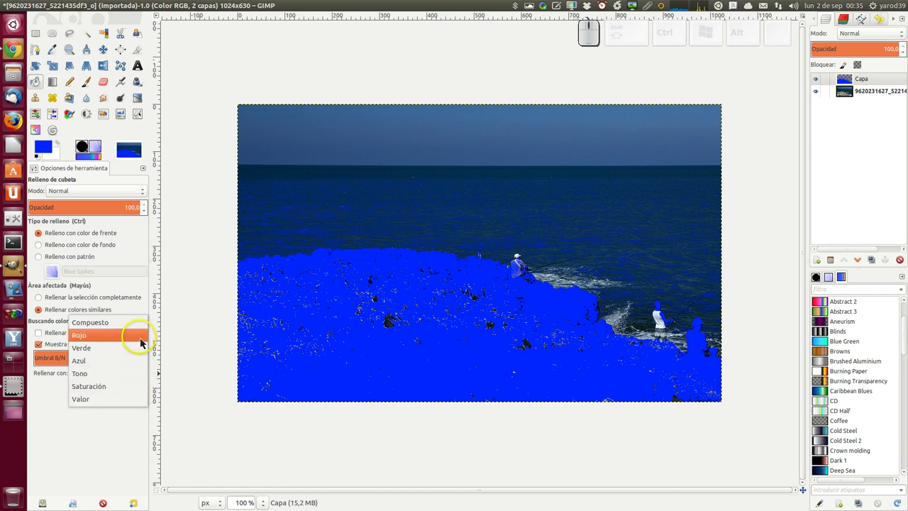
pyautogui.click(143, 330)
pyautogui.press('ctrl+y')
pyautogui.click(386, 229)
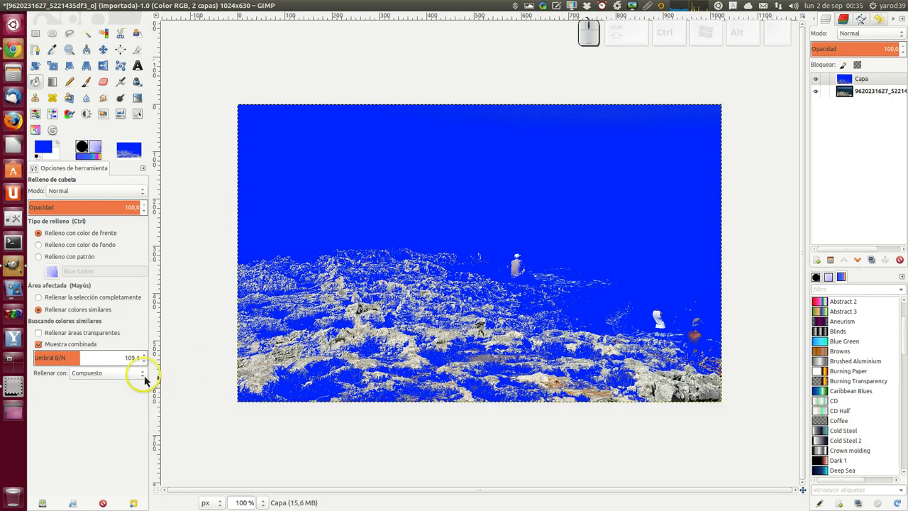
pyautogui.press('ctrl+y')
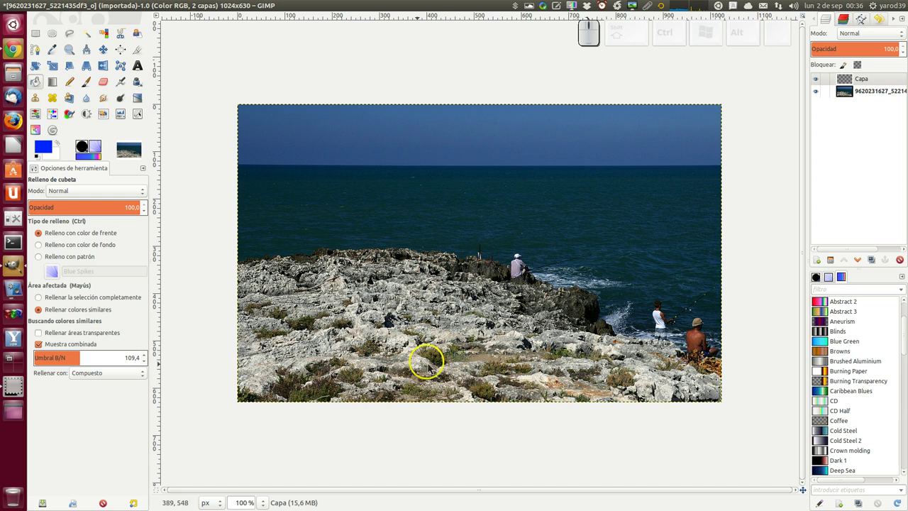
# Step: Set Rellenar con to Rojo, test a blue fill on the rocks, and undo it
pyautogui.click(148, 378)
pyautogui.click(145, 391)
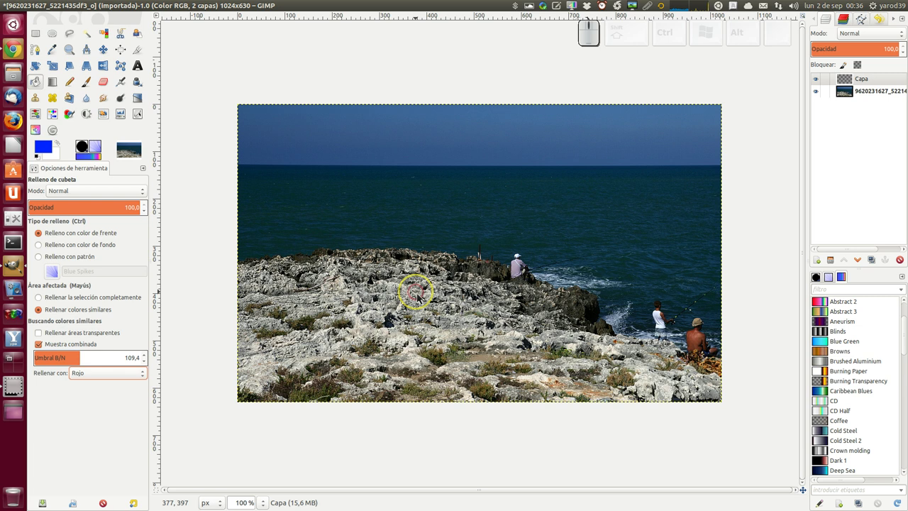
pyautogui.click(420, 295)
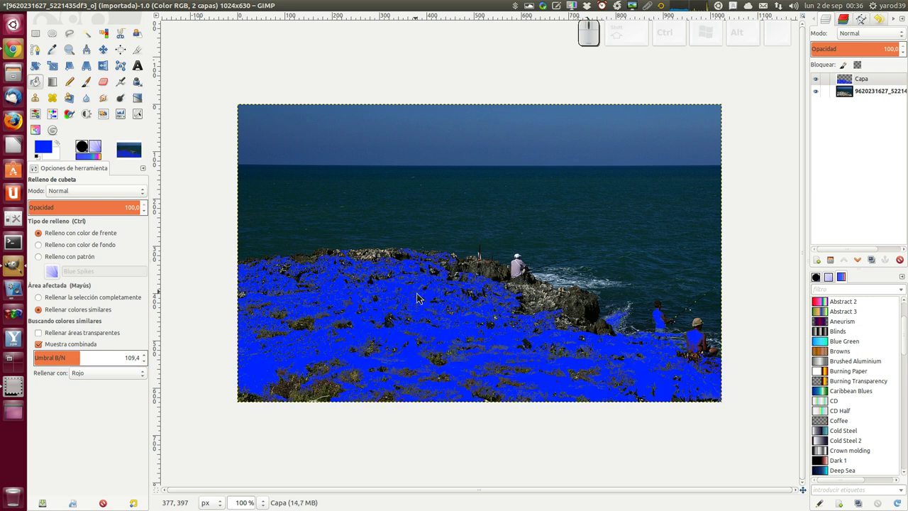
pyautogui.press('ctrl+y')
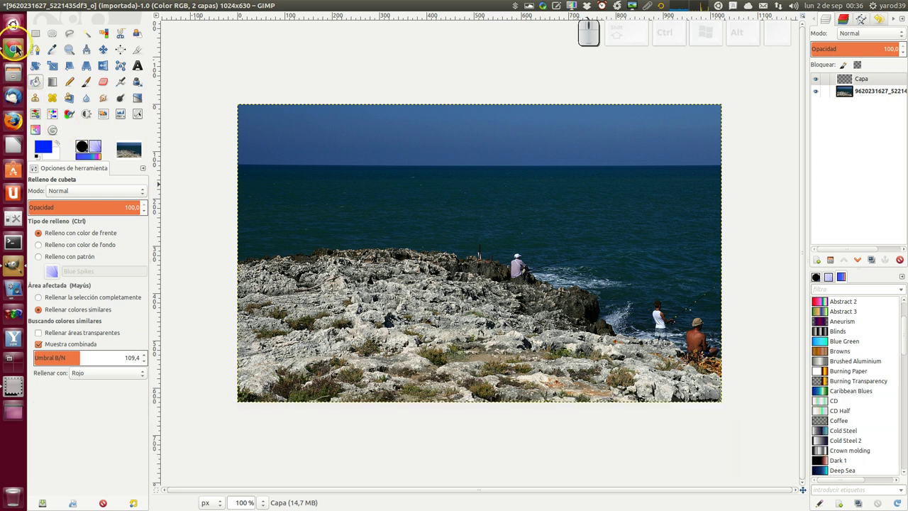
# Step: In Chrome, scroll the bucket fill manual down to the 'Rellenar con' channel components section
pyautogui.click(19, 49)
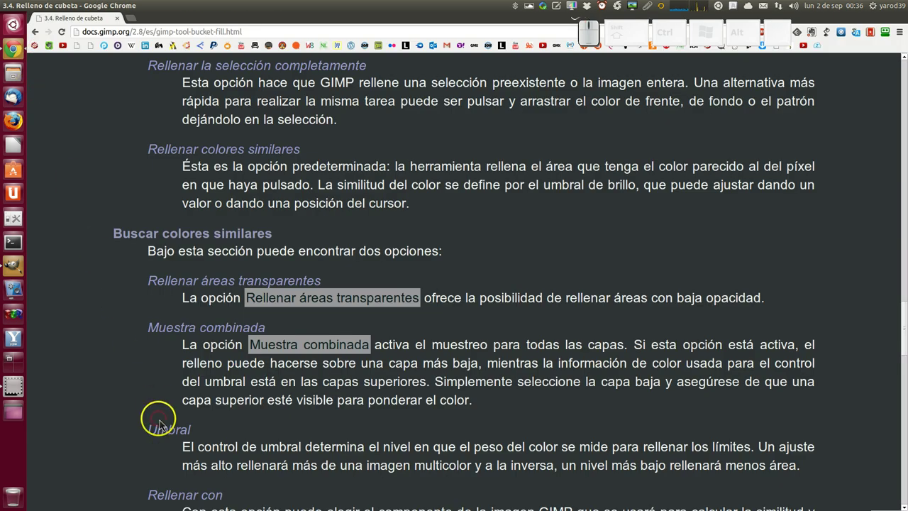
pyautogui.scroll(-3)
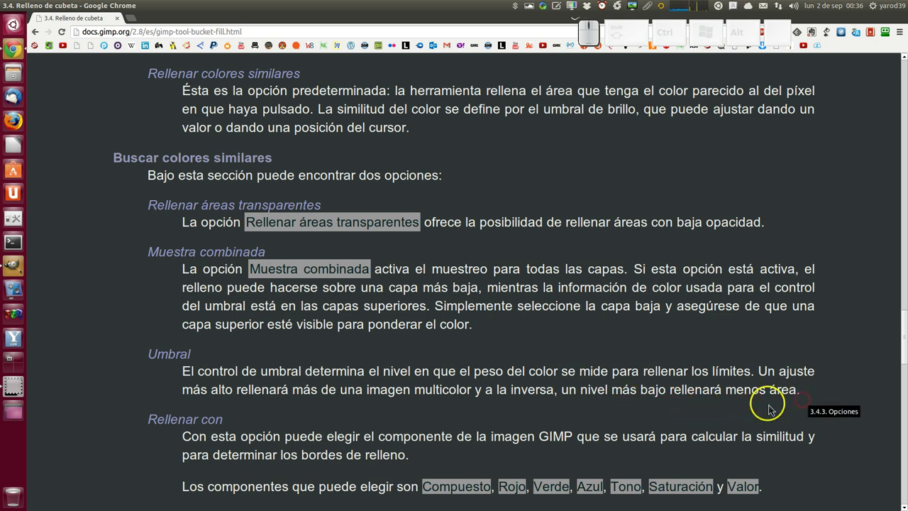
pyautogui.scroll(-3)
pyautogui.scroll(-3)
pyautogui.scroll(-3)
pyautogui.scroll(-3)
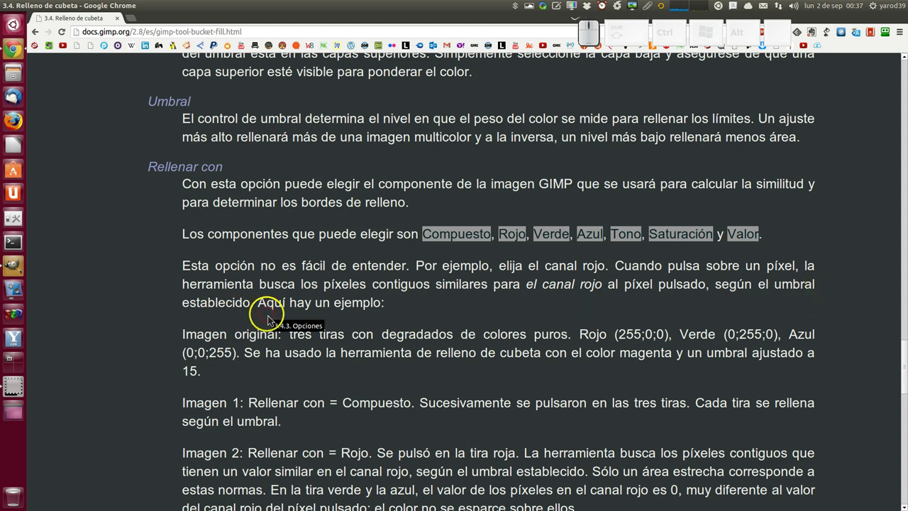
# Step: In GIMP, test a blue fill by the Verde channel, undo it, and set Rellenar con back to Compuesto
pyautogui.click(18, 271)
pyautogui.click(147, 375)
pyautogui.click(143, 390)
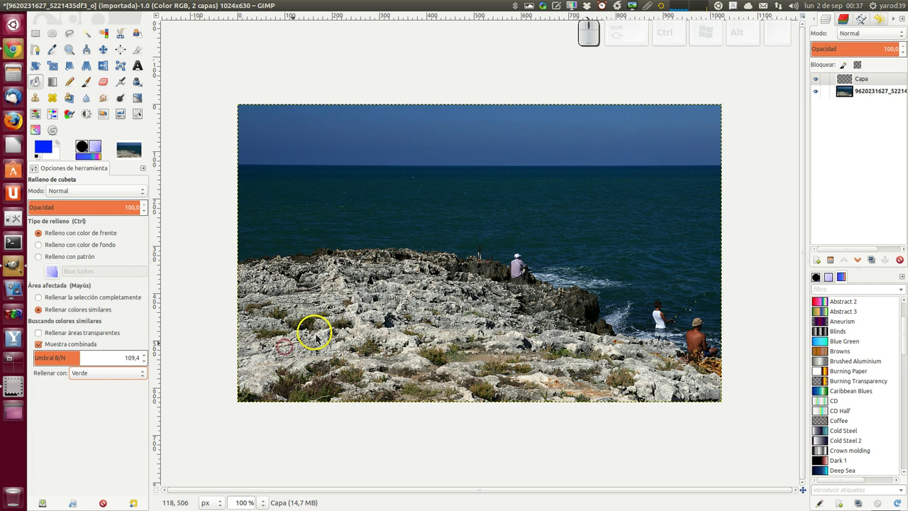
pyautogui.click(326, 369)
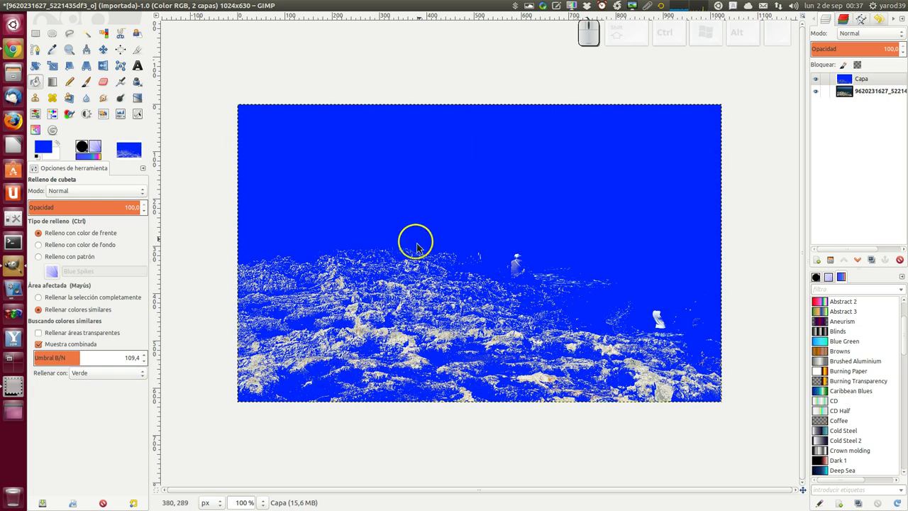
pyautogui.click(149, 379)
pyautogui.click(145, 353)
pyautogui.press('ctrl+y')
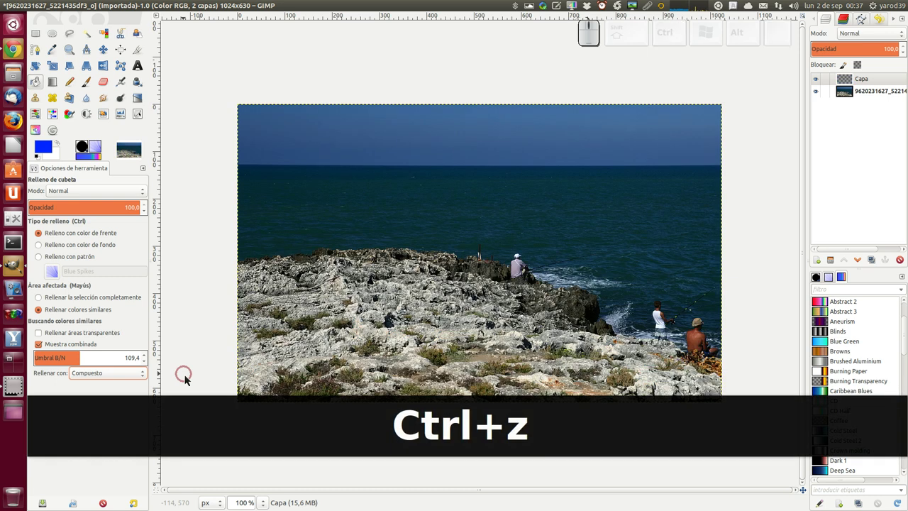
# Step: In Chrome, scroll around the 'Rellenar con' example figures of the manual
pyautogui.click(16, 55)
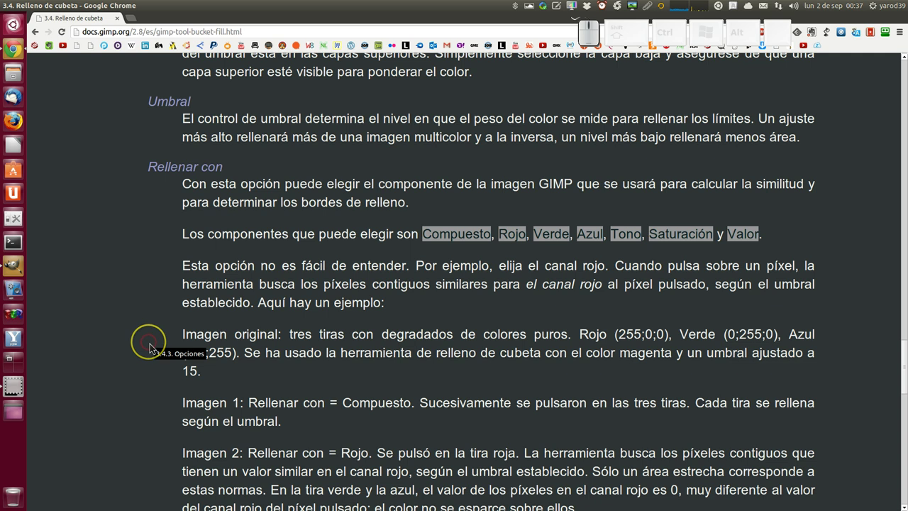
pyautogui.scroll(-3)
pyautogui.scroll(-3)
pyautogui.scroll(-3)
pyautogui.scroll(3)
pyautogui.scroll(3)
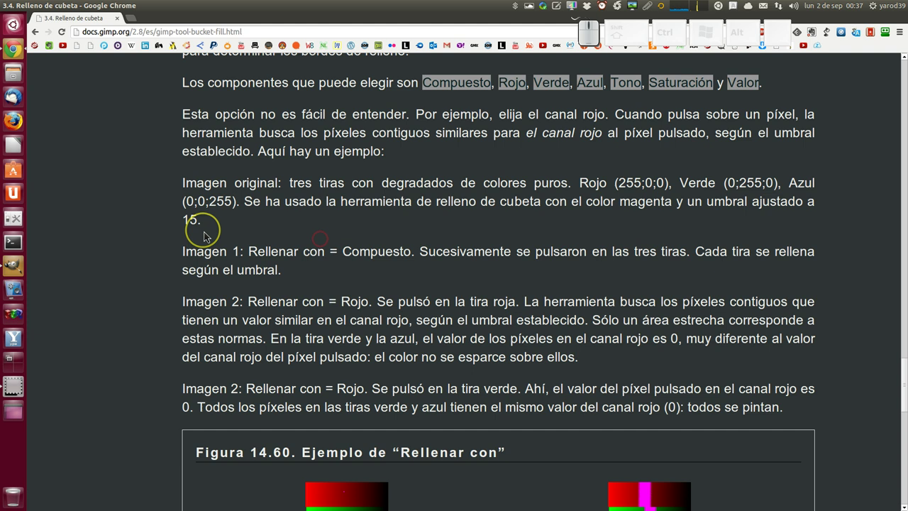
pyautogui.scroll(-3)
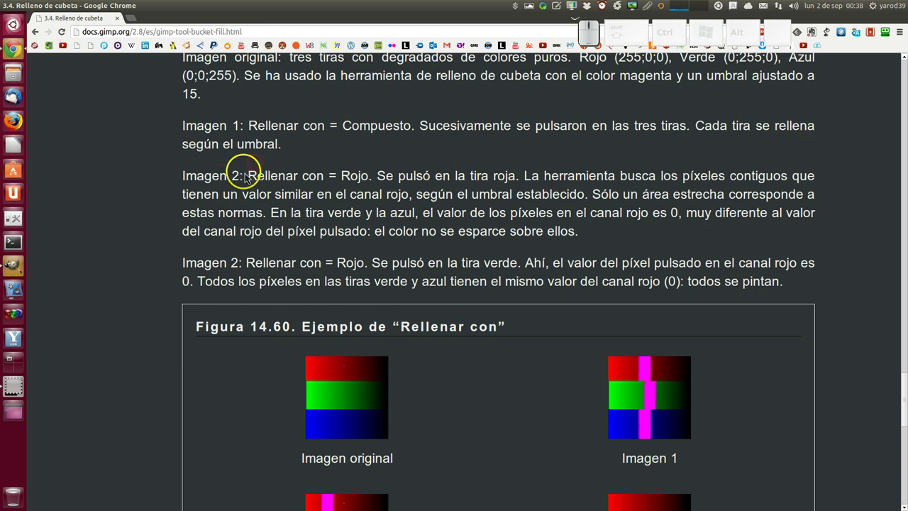
pyautogui.scroll(-3)
pyautogui.scroll(3)
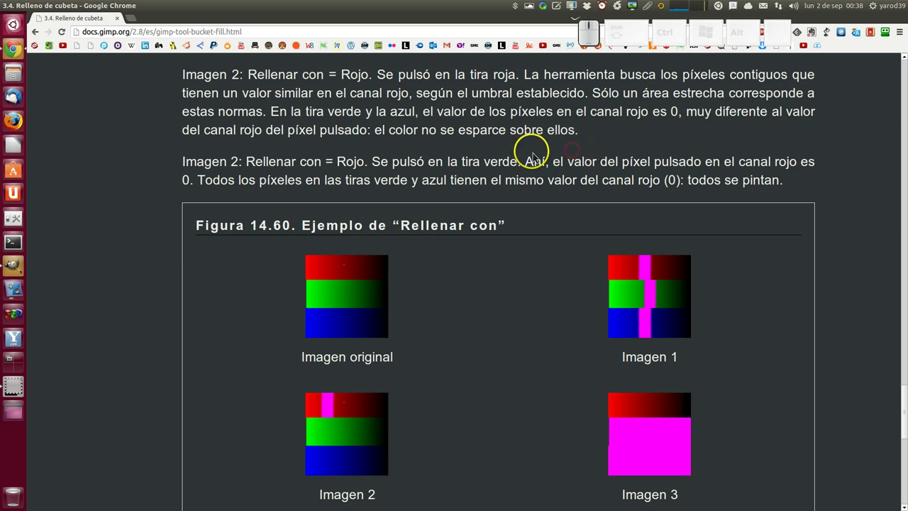
# Step: Scroll down to section 3.4.4 Rellenar una selección difuminada
pyautogui.scroll(-3)
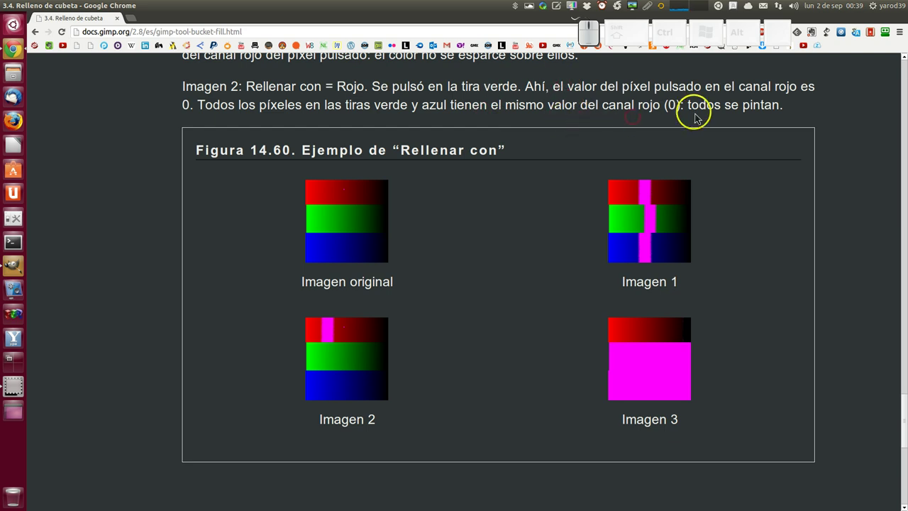
pyautogui.scroll(-3)
pyautogui.scroll(-3)
pyautogui.scroll(-3)
pyautogui.scroll(-3)
pyautogui.scroll(-3)
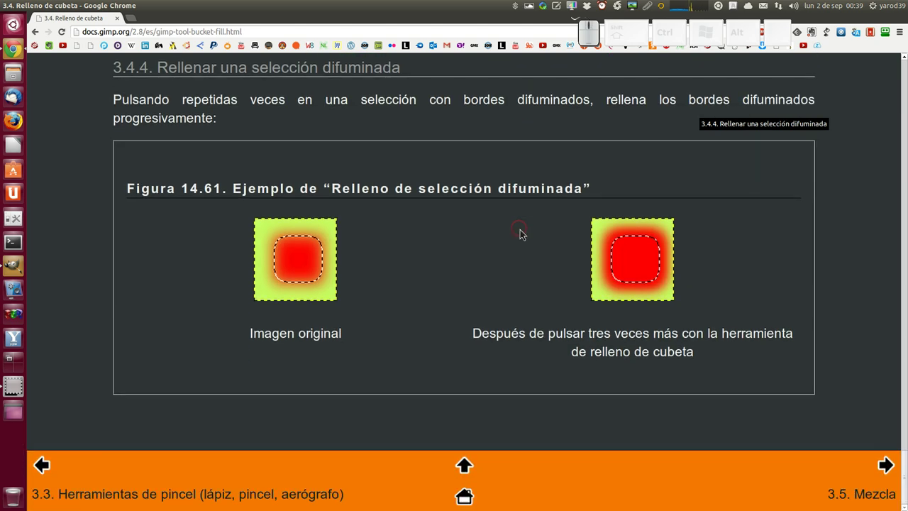
pyautogui.scroll(-3)
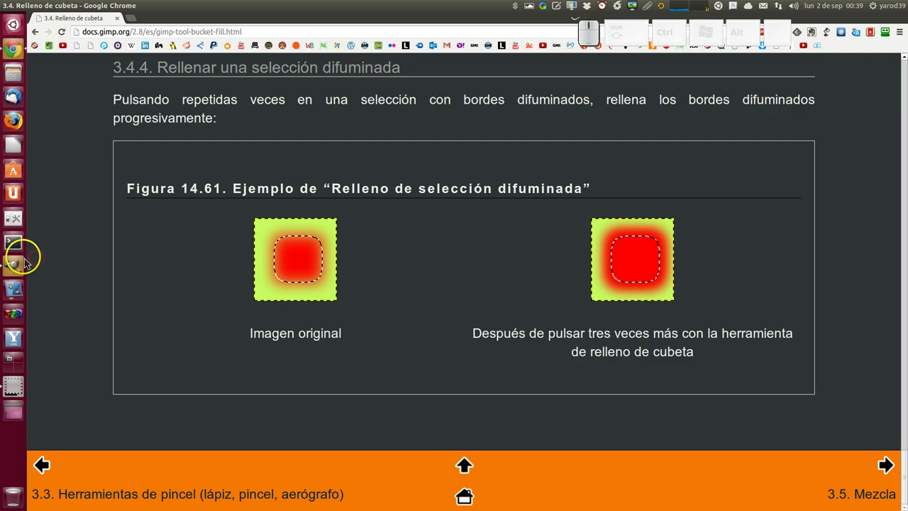
# Step: In GIMP, pick Rectangle Select with feathered edges at radius about 83
pyautogui.click(19, 267)
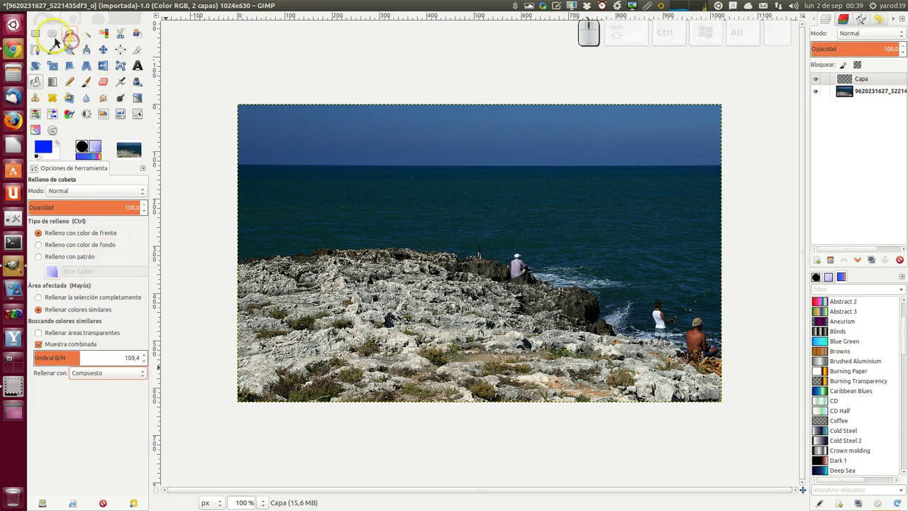
pyautogui.click(41, 38)
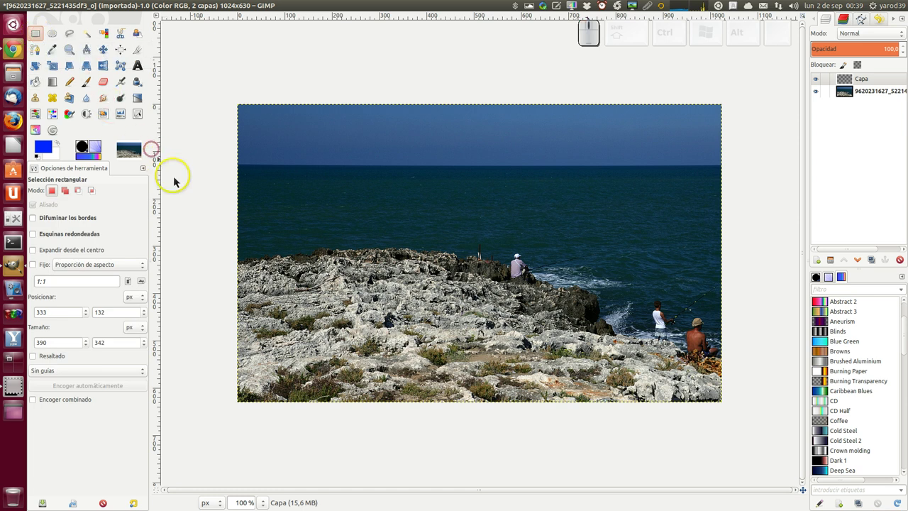
pyautogui.click(82, 222)
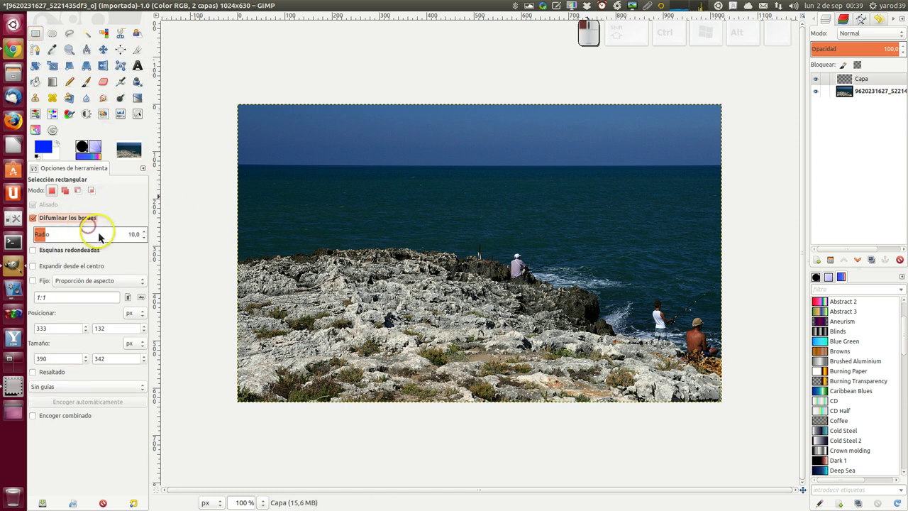
pyautogui.click(133, 242)
pyautogui.click(130, 242)
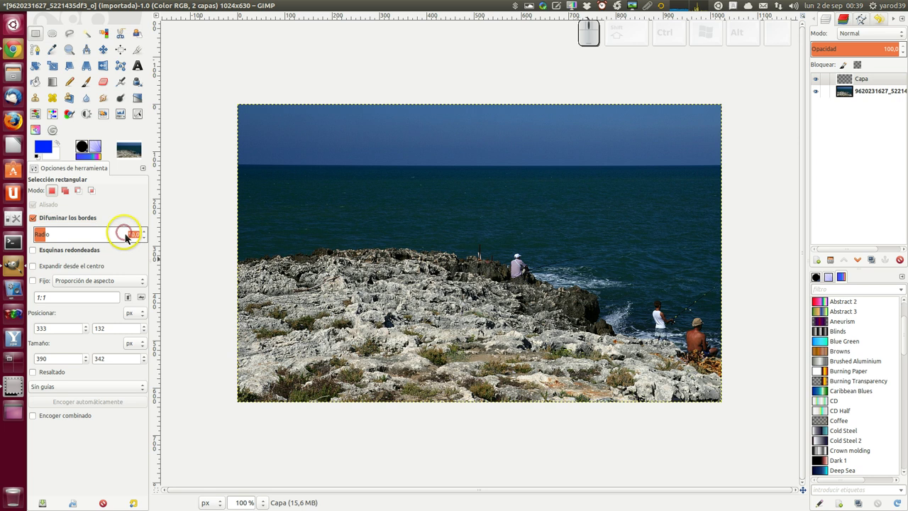
pyautogui.click(128, 236)
# Step: Select a rectangle over the central sea and rocks, preview its mask, and bucket-fill it with blue
pyautogui.moveTo(397, 191); pyautogui.dragTo(598, 329)
pyautogui.scroll(-3)
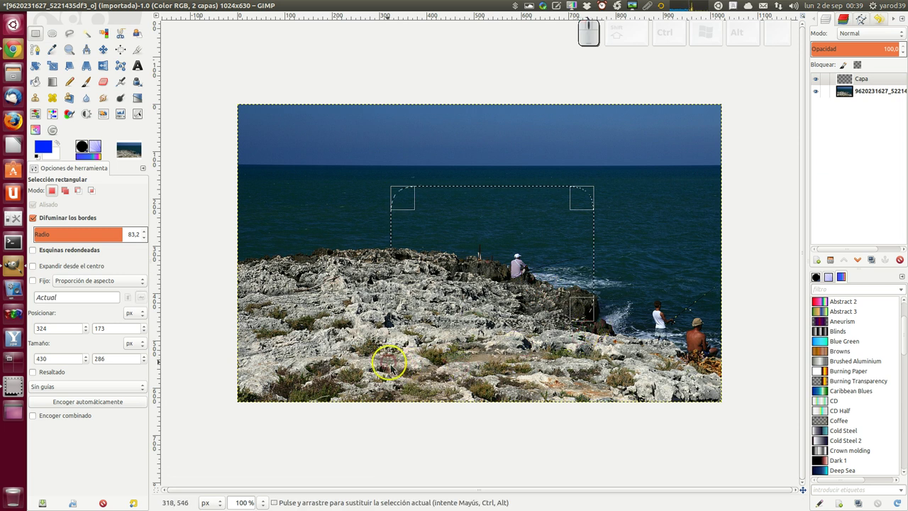
pyautogui.click(162, 497)
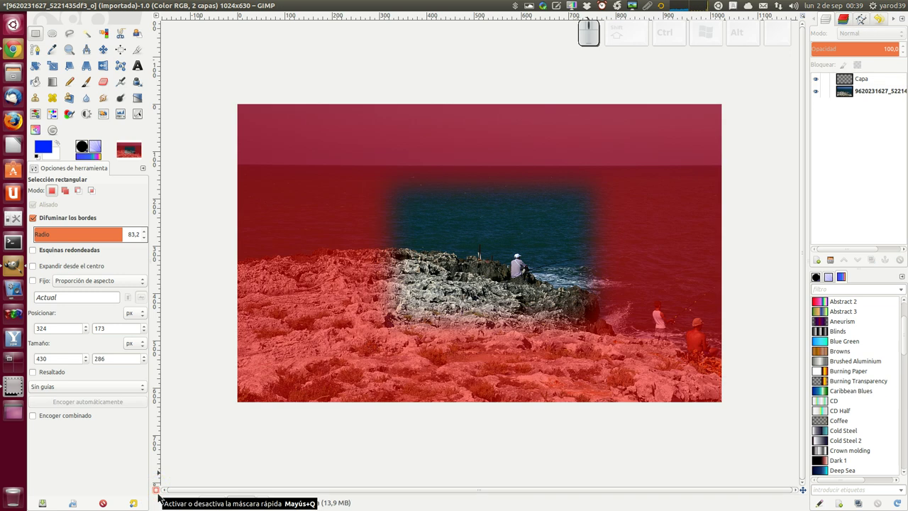
pyautogui.click(162, 497)
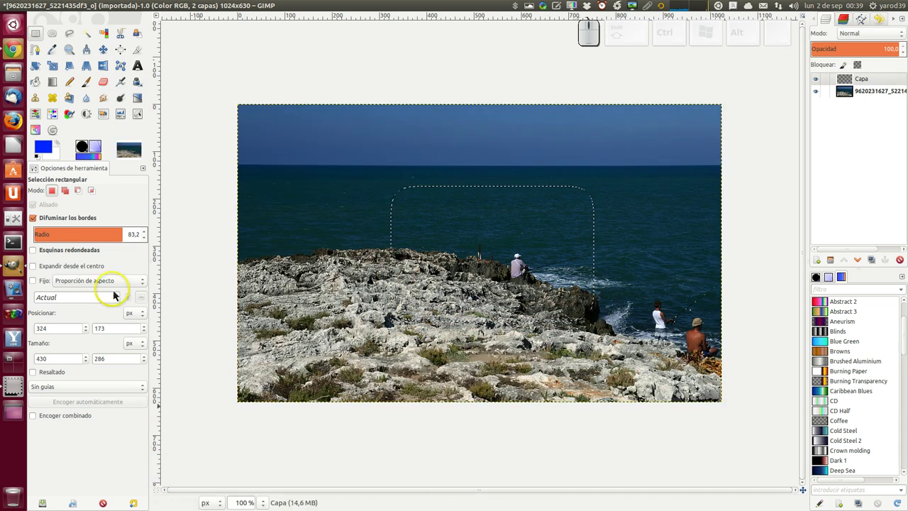
pyautogui.click(42, 87)
pyautogui.click(467, 265)
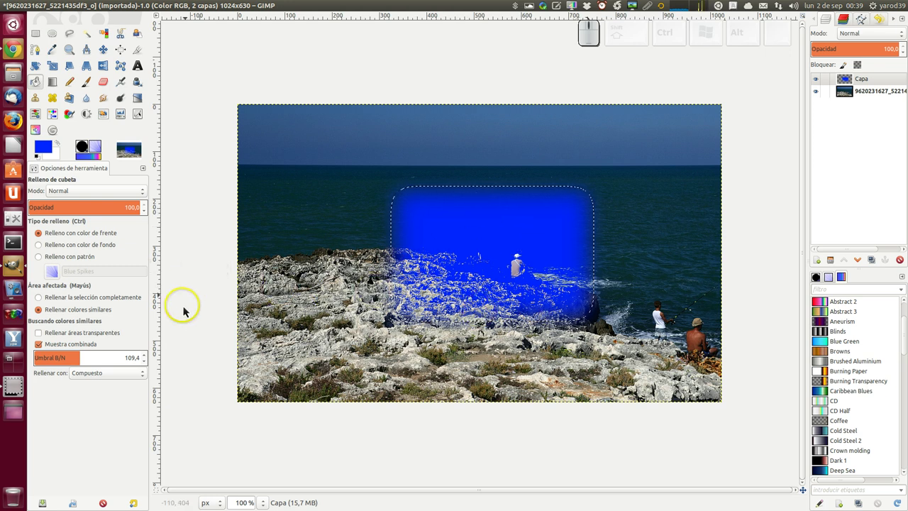
# Step: Fill the feathered selection nine more times until it is a nearly solid blue block
pyautogui.click(14, 49)
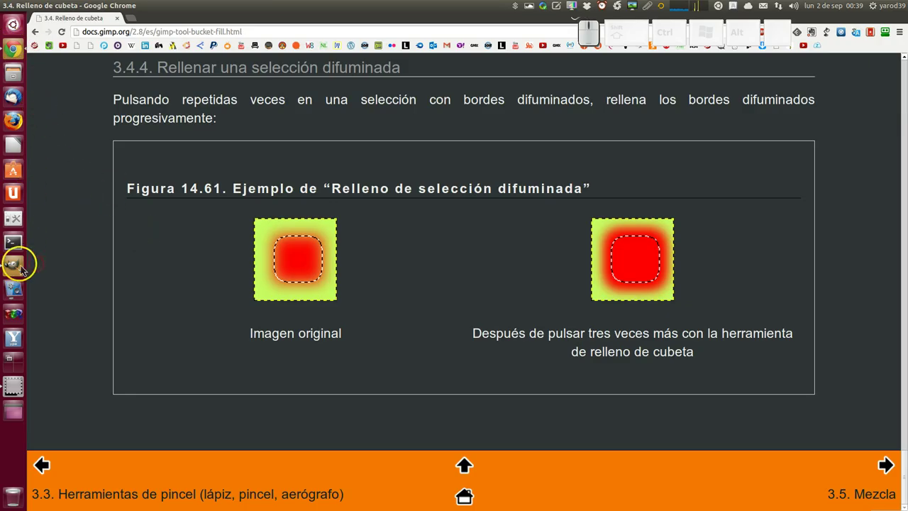
pyautogui.click(15, 272)
pyautogui.click(504, 270)
pyautogui.click(503, 270)
pyautogui.click(504, 270)
pyautogui.click(503, 270)
pyautogui.click(504, 271)
pyautogui.click(503, 270)
pyautogui.click(504, 270)
pyautogui.click(503, 270)
pyautogui.click(504, 270)
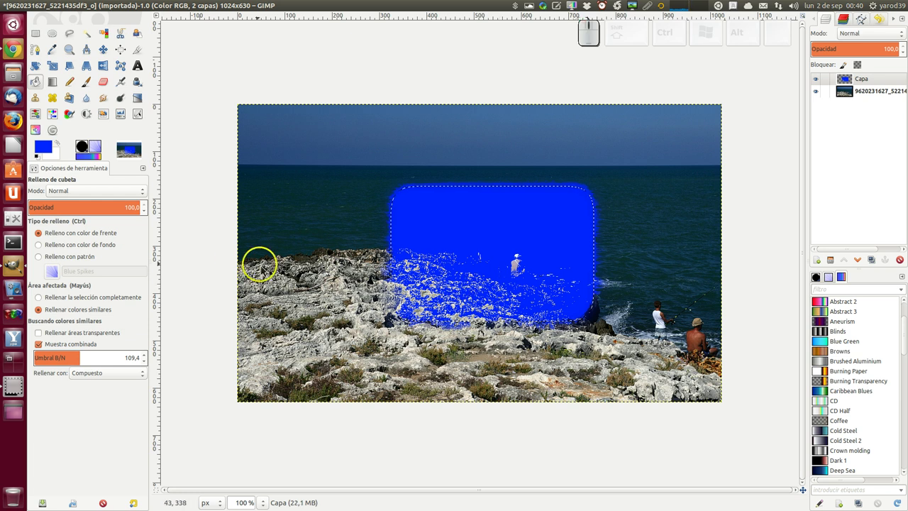
# Step: In Chrome, scroll the manual back up to the top of section 3.4 Relleno de cubeta
pyautogui.click(19, 49)
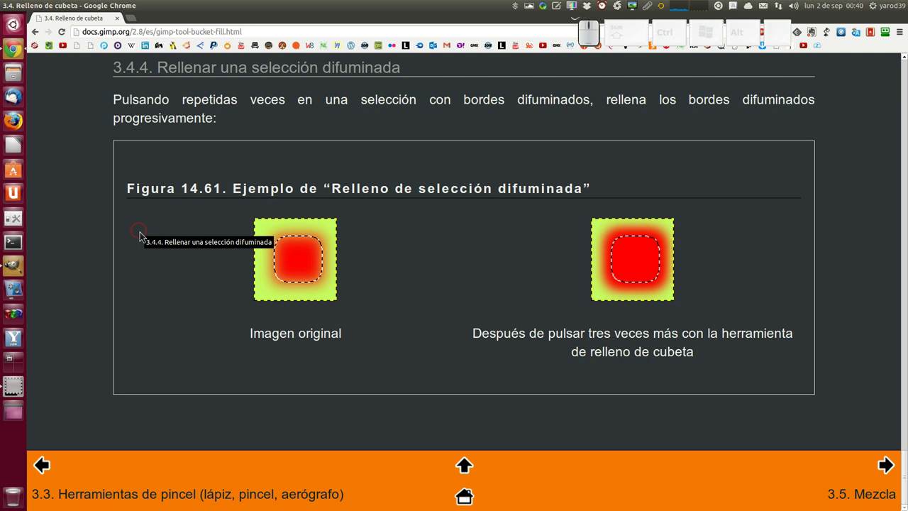
pyautogui.scroll(-3)
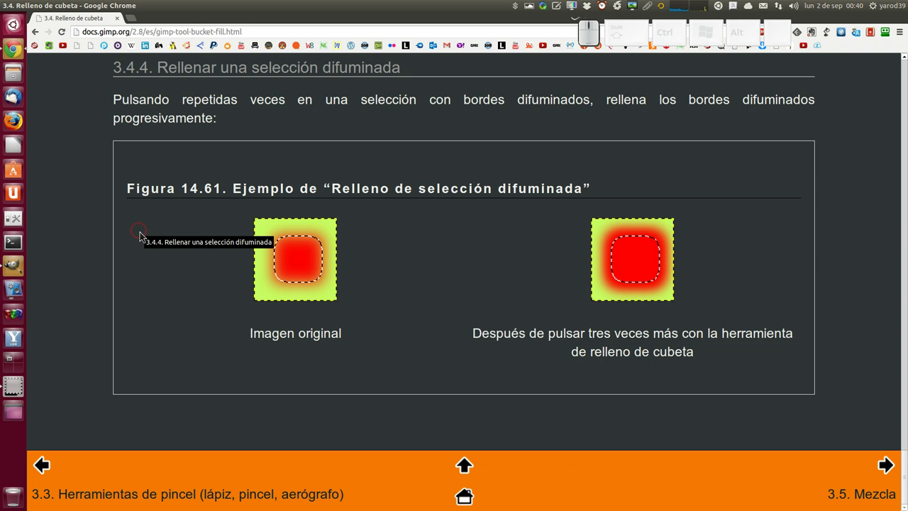
pyautogui.scroll(3)
pyautogui.scroll(3)
pyautogui.scroll(3)
pyautogui.scroll(3)
pyautogui.scroll(3)
pyautogui.scroll(3)
pyautogui.scroll(3)
pyautogui.scroll(3)
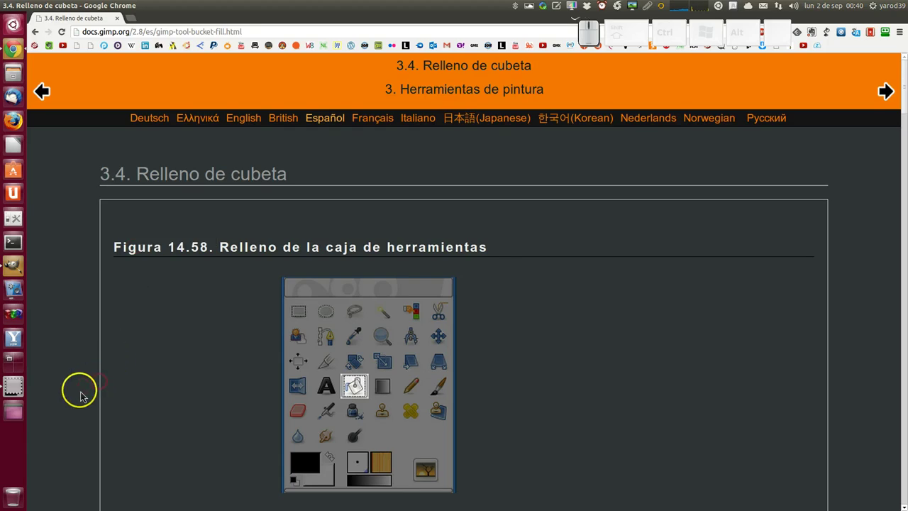